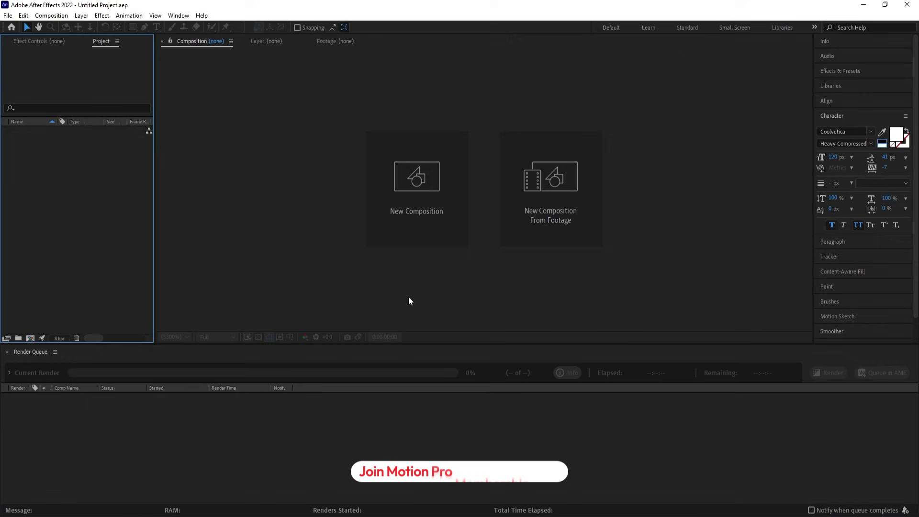
- Create a 1920×1080, 60 fps, one-minute composition named Main Animation
{"action": "left_click", "coordinate": [417, 209]}
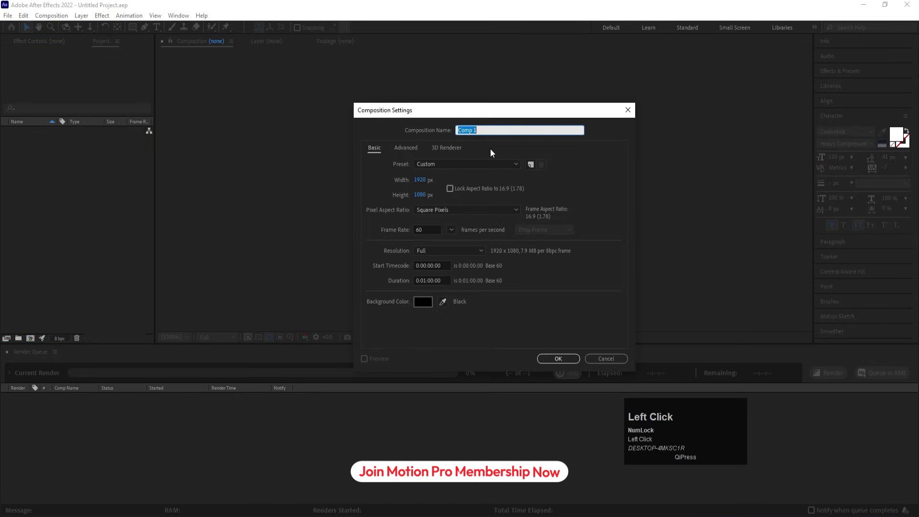
{"action": "type", "text": "ain"}
{"action": "key", "text": "space"}
{"action": "type", "text": "imation"}
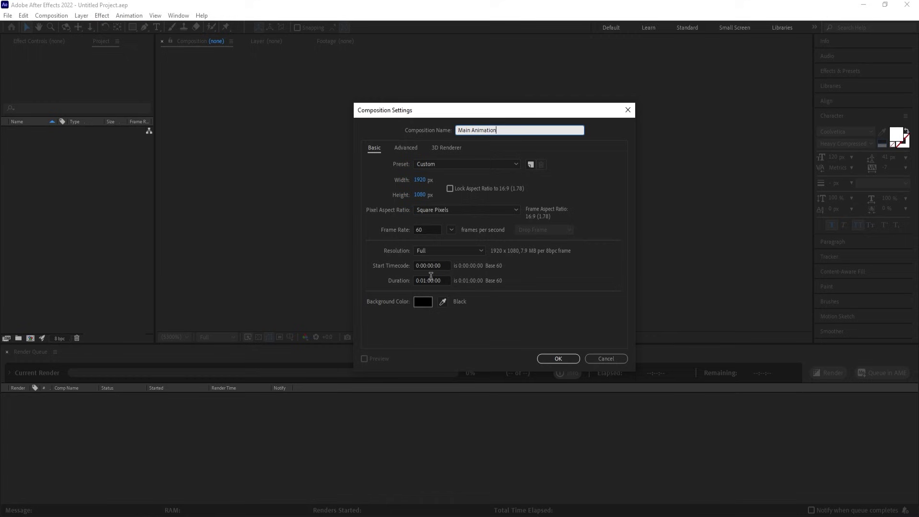
{"action": "left_click", "coordinate": [573, 364]}
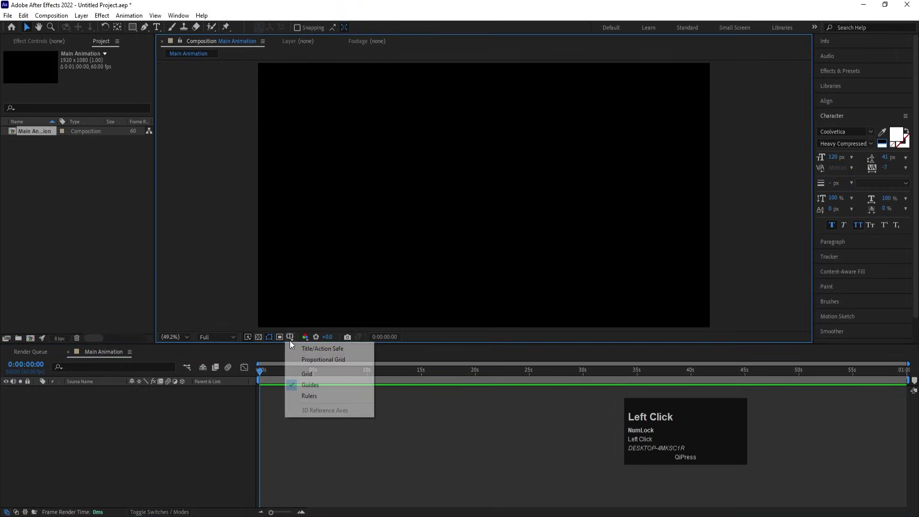
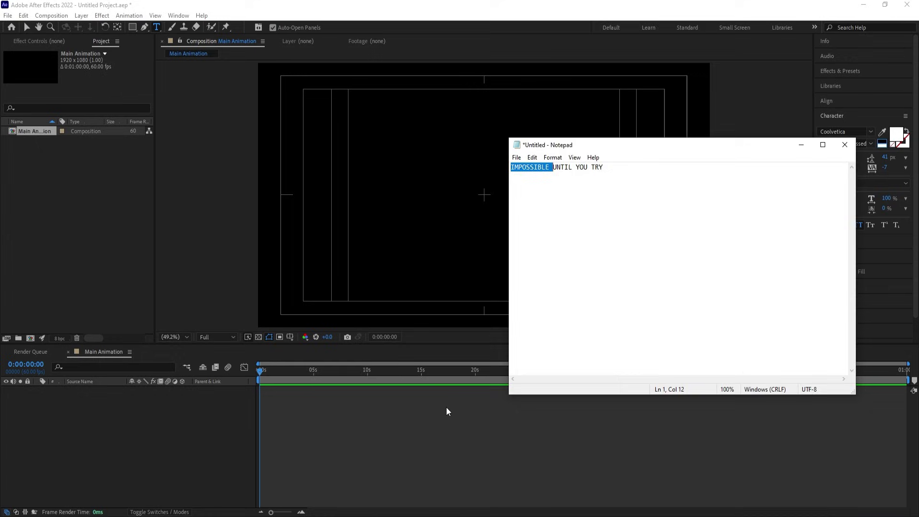
- Add a white IMPOSSIBLE text layer pasted from the notes and set it to All Caps
{"action": "left_click", "coordinate": [392, 419]}
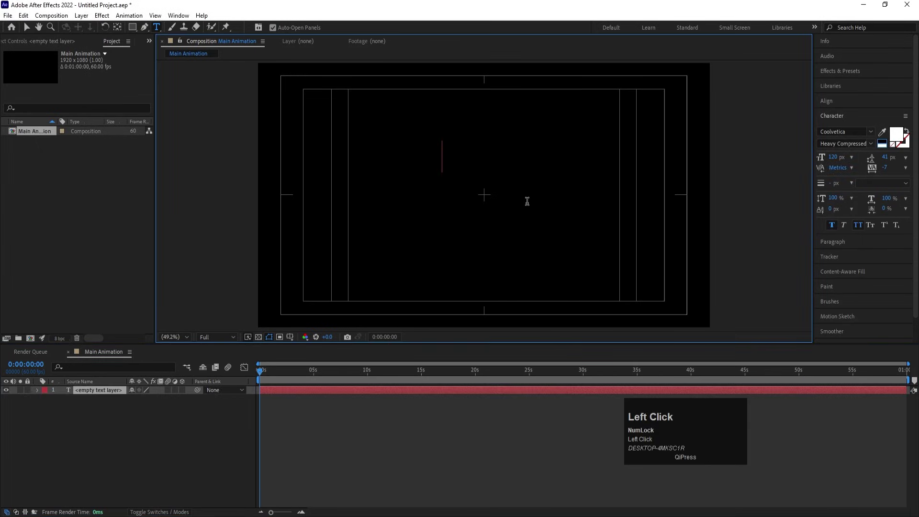
{"action": "key", "text": "ctrl+v"}
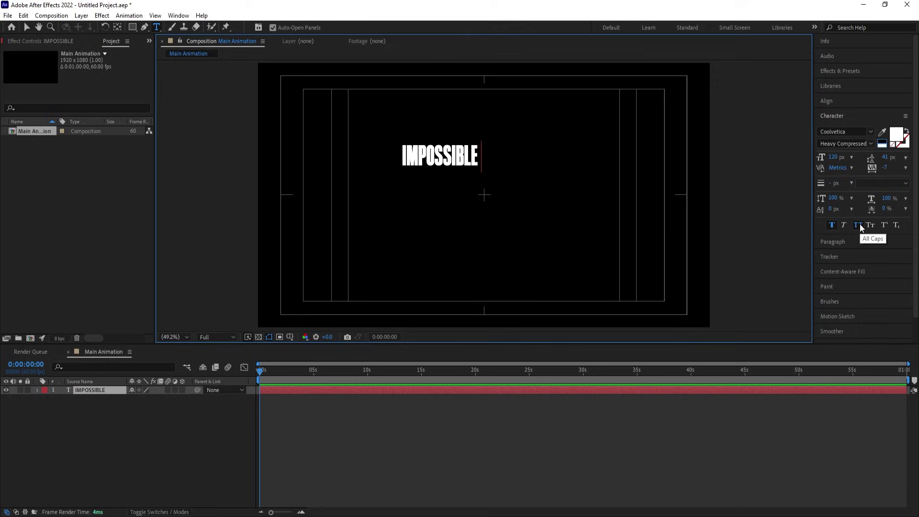
{"action": "left_click", "coordinate": [833, 230]}
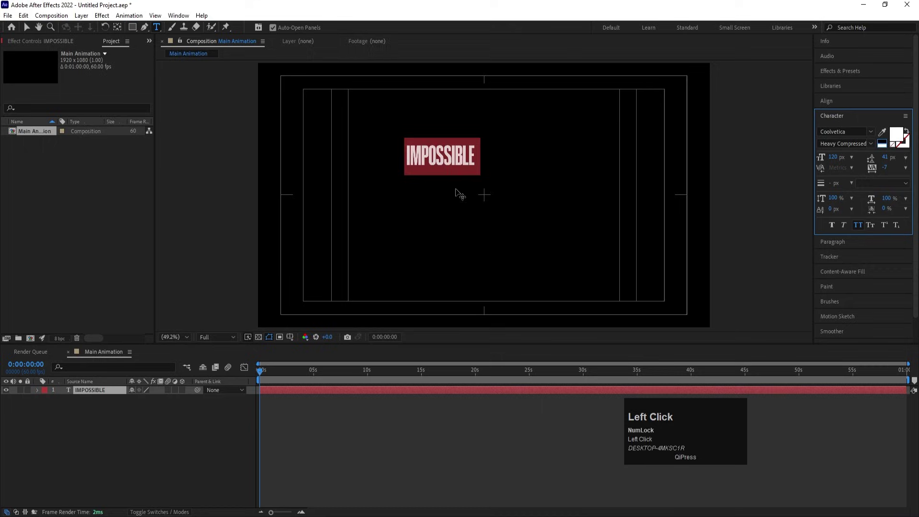
{"action": "left_click", "coordinate": [126, 445]}
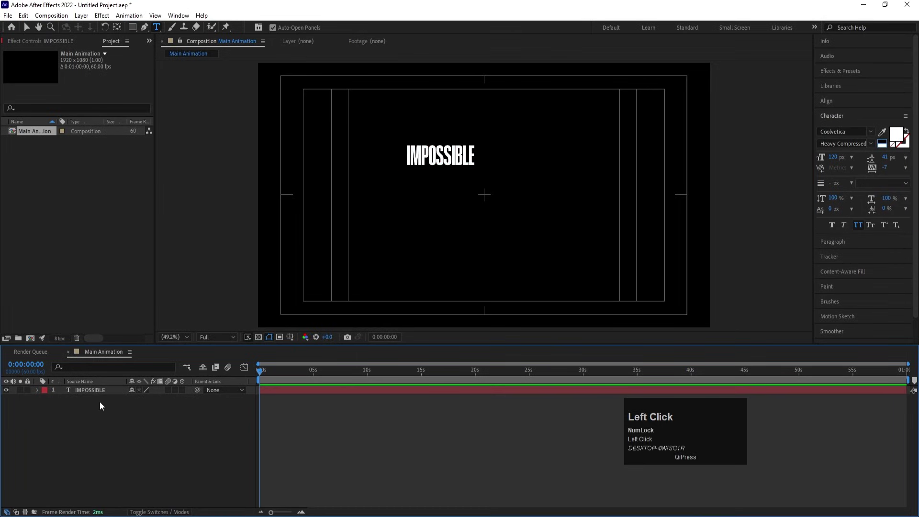
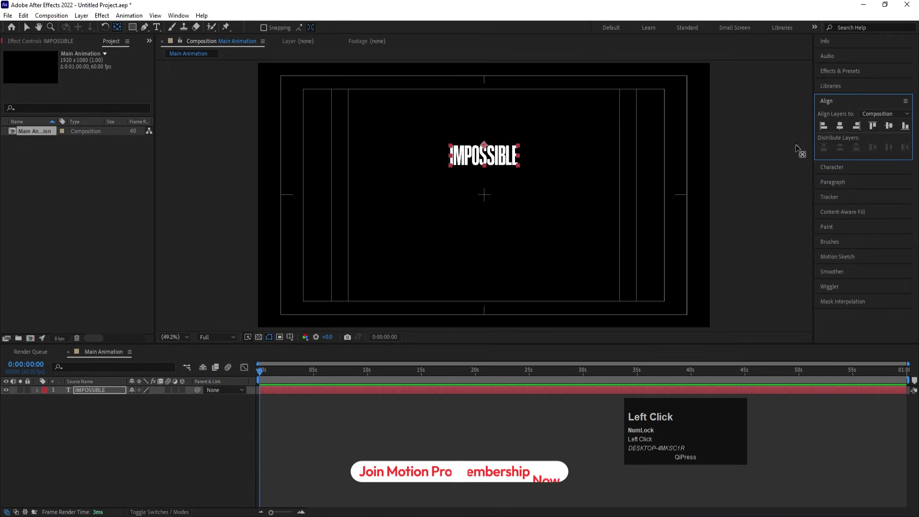
- Duplicate the IMPOSSIBLE layer and copy the word UNTIL from Notepad for the copy
{"action": "scroll", "scroll_direction": "up", "scroll_amount": 3}
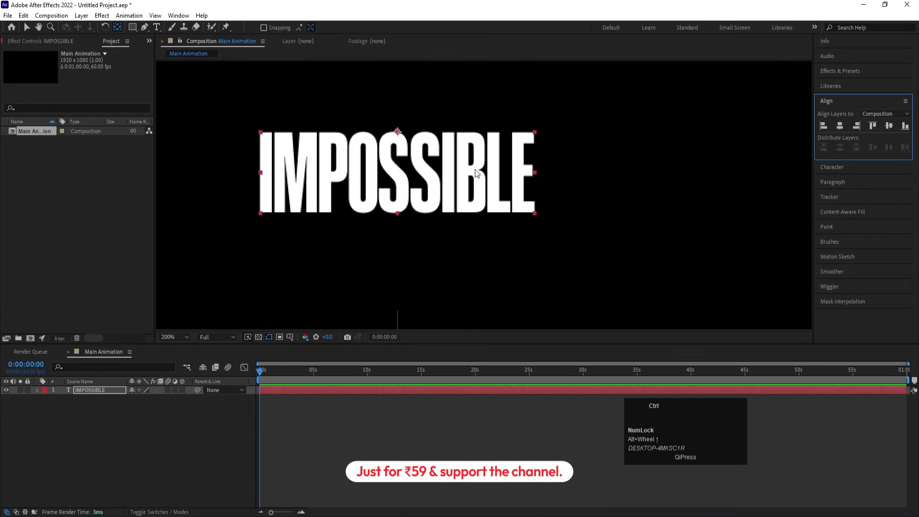
{"action": "key", "text": "ctrl+d"}
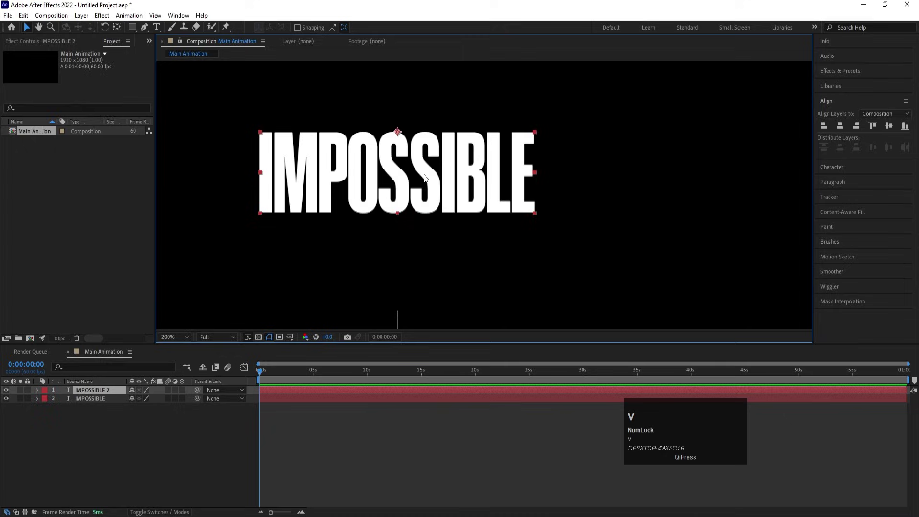
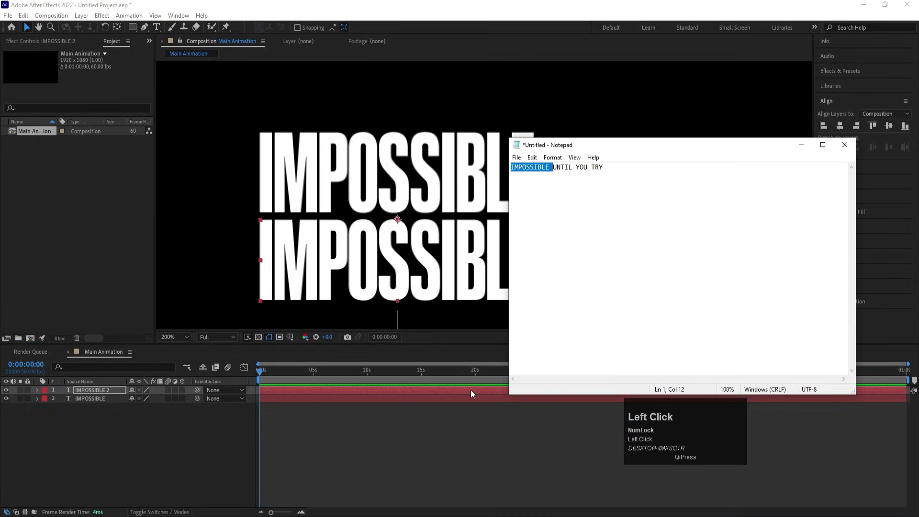
{"action": "key", "text": "ctrl+c"}
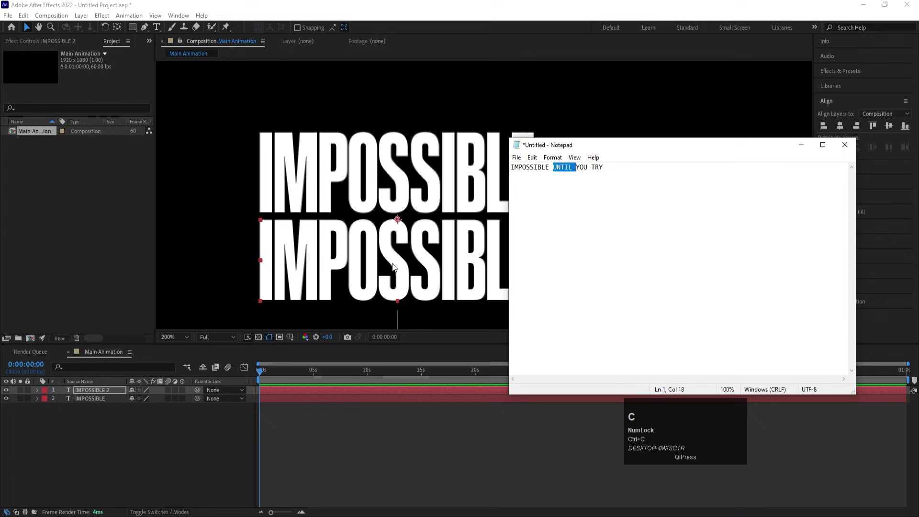
{"action": "left_click", "coordinate": [113, 455]}
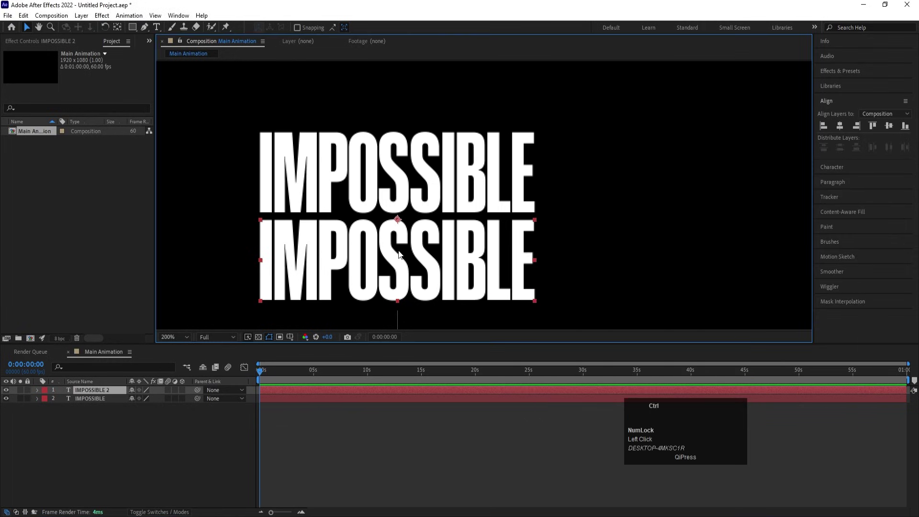
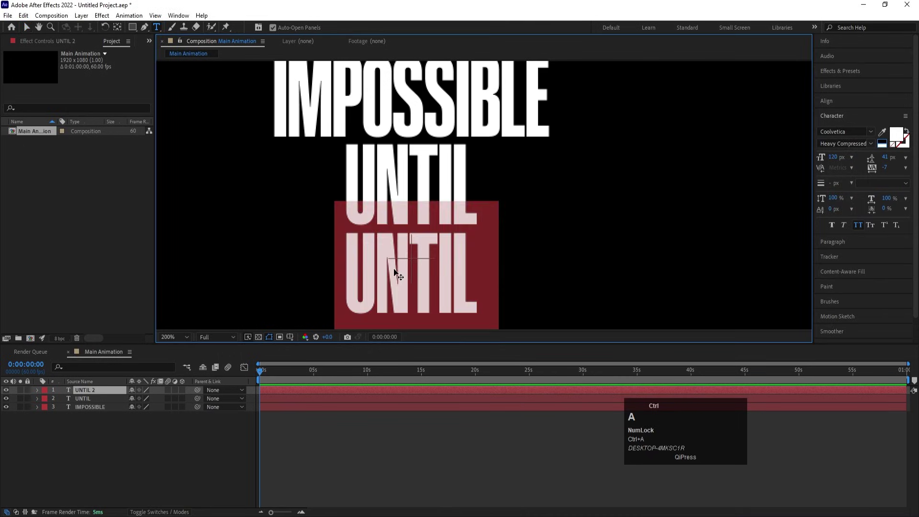
- Replace the duplicate's text with YOU and duplicate the YOU layer
{"action": "key", "text": "ctrl+v"}
{"action": "left_click", "coordinate": [159, 451]}
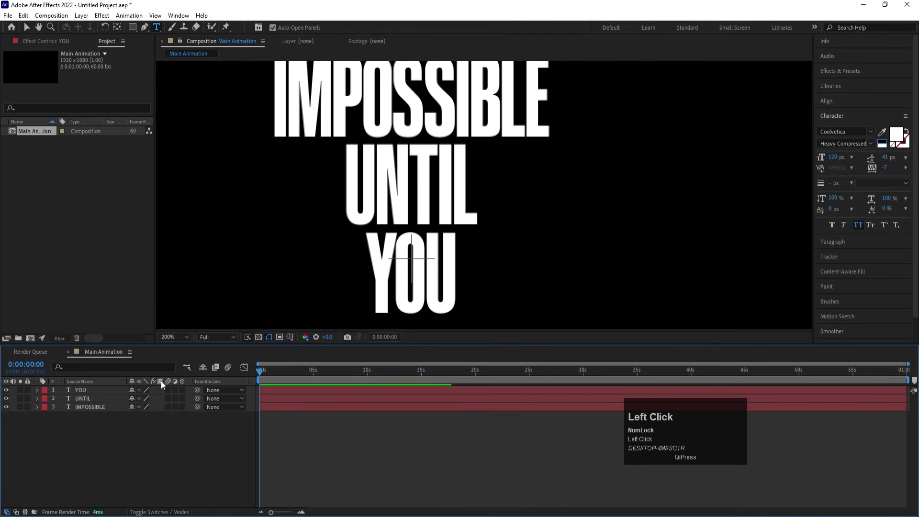
{"action": "scroll", "scroll_direction": "down", "scroll_amount": 3}
{"action": "key", "text": "ctrl+d"}
- Move the YOU copy below the first YOU and copy TRY from Notepad for it
{"action": "key", "text": "v"}
{"action": "left_click_drag", "start_coordinate": [462, 232], "coordinate": [461, 276]}
{"action": "key", "text": "Down"}
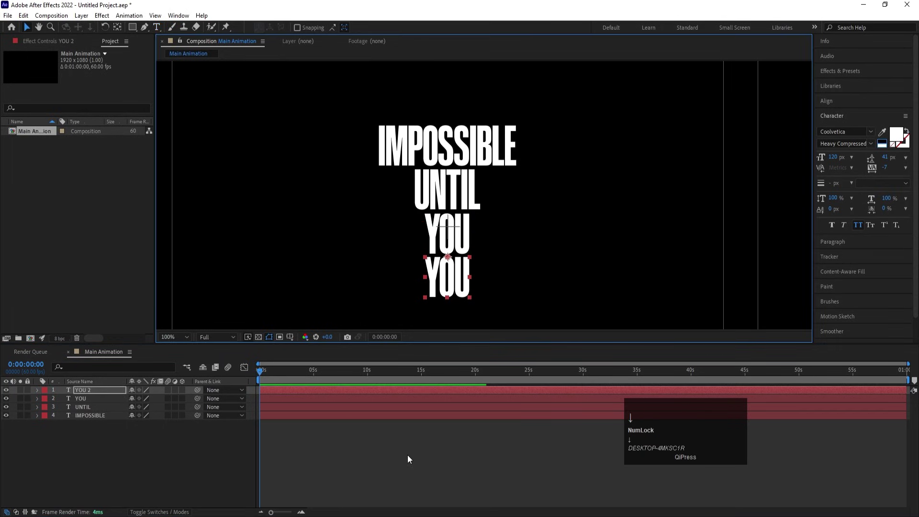
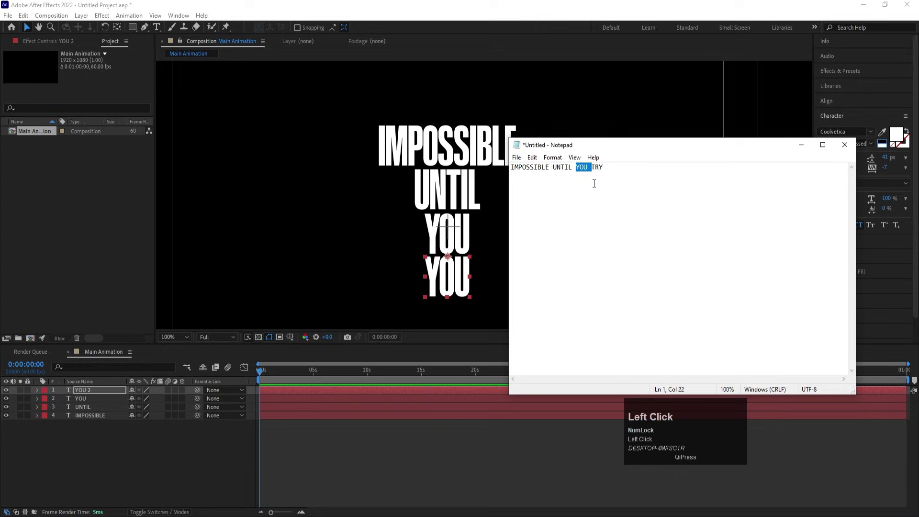
{"action": "key", "text": "ctrl+c"}
{"action": "left_click", "coordinate": [436, 276]}
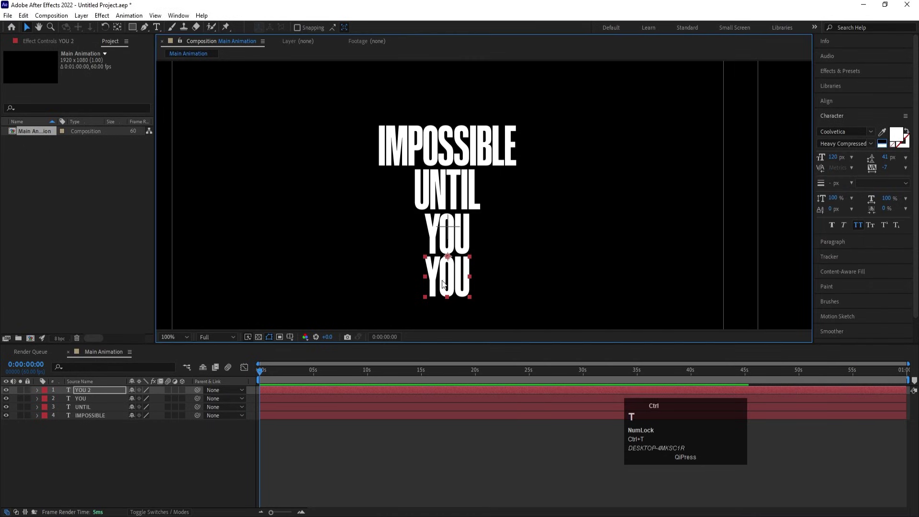
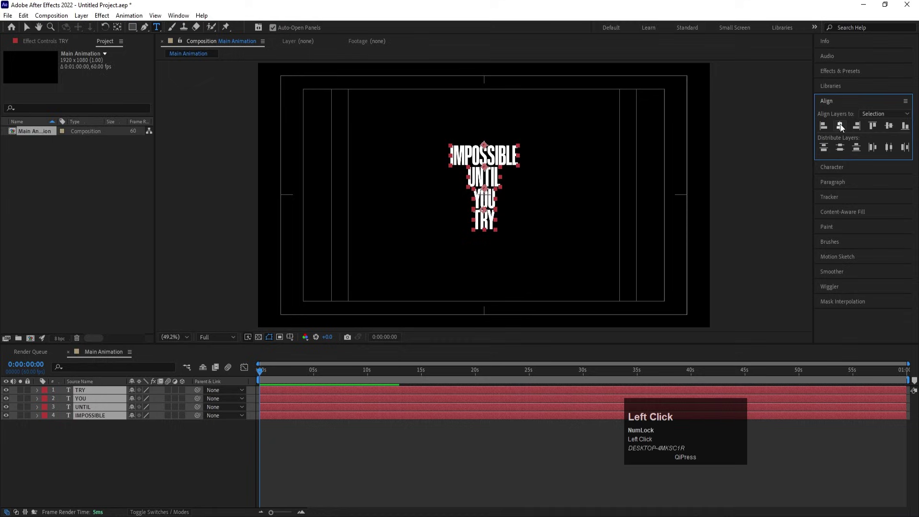
- Align the four word layers horizontally centered on one shared vertical axis
{"action": "scroll", "scroll_direction": "up", "scroll_amount": 3}
{"action": "left_click", "coordinate": [826, 130]}
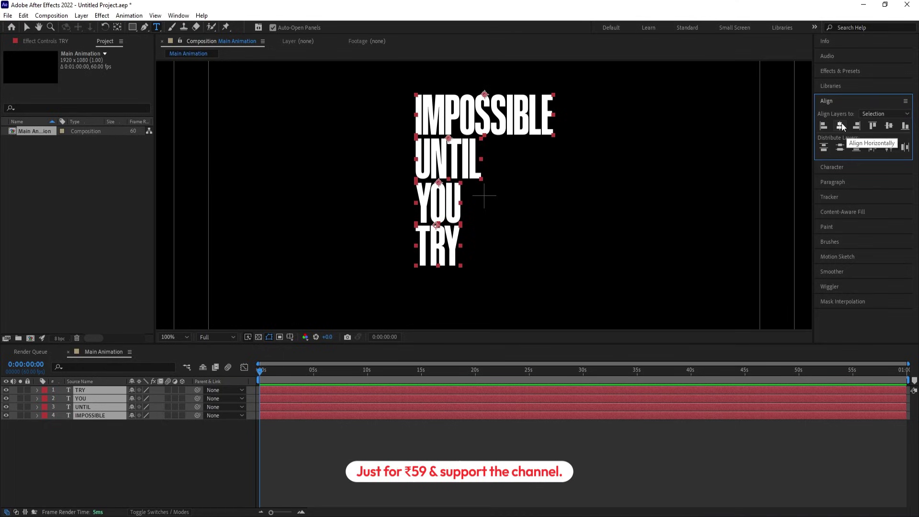
{"action": "left_click", "coordinate": [845, 126]}
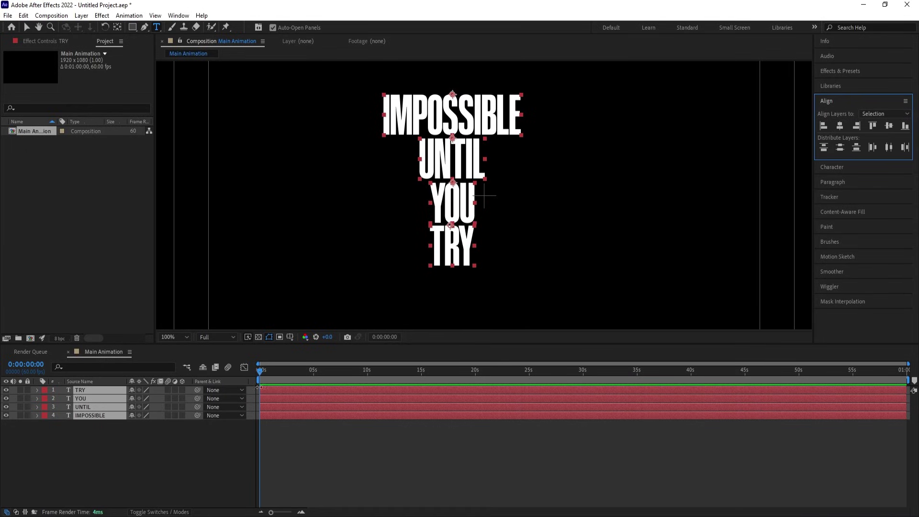
{"action": "left_click", "coordinate": [191, 336]}
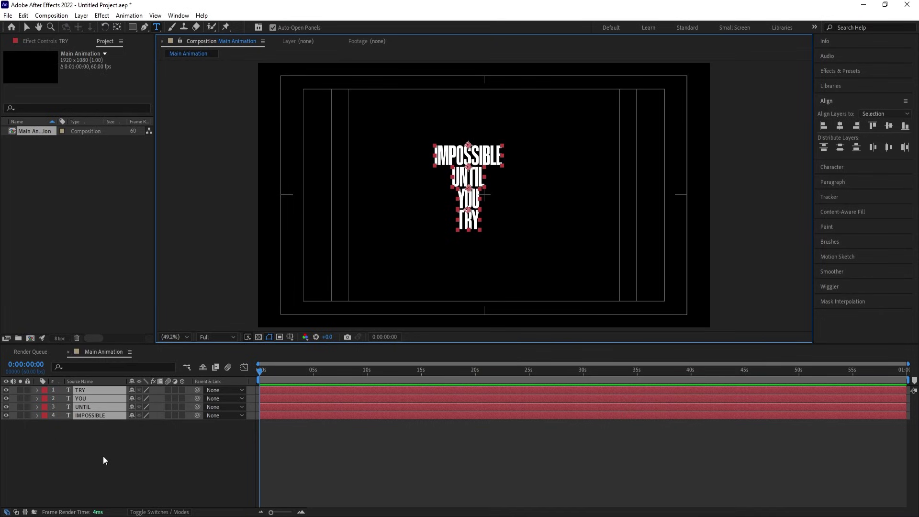
- Add a null object and parent the four word layers to it
{"action": "right_click", "coordinate": [108, 460]}
{"action": "left_click", "coordinate": [140, 342]}
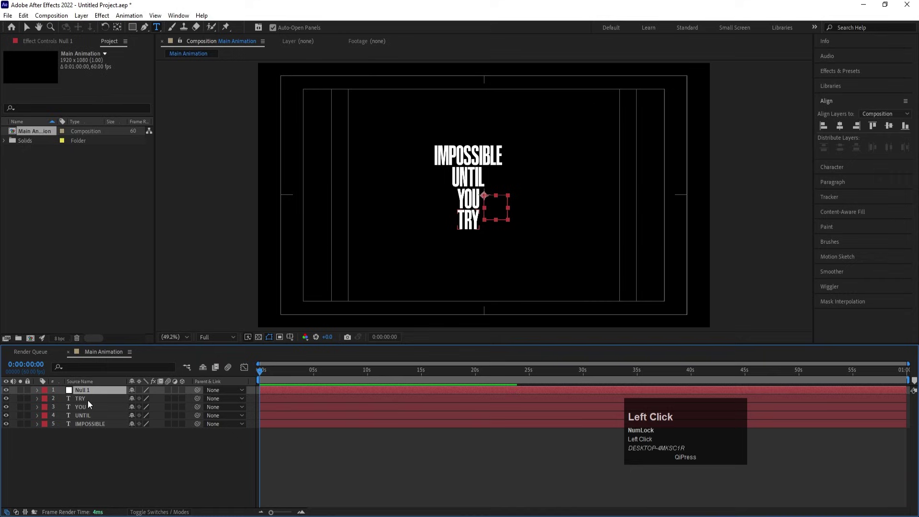
{"action": "left_click_drag", "start_coordinate": [146, 405], "coordinate": [86, 394]}
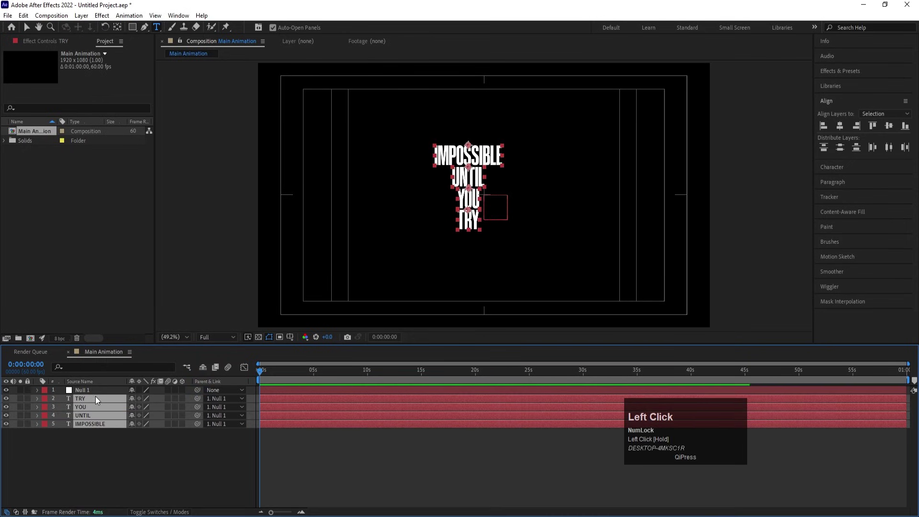
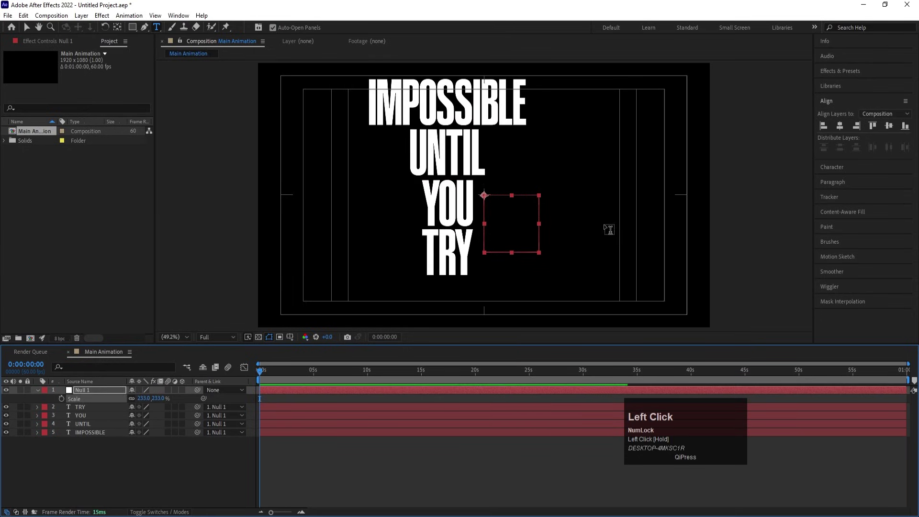
{"action": "key", "text": "v"}
{"action": "left_click_drag", "start_coordinate": [510, 231], "coordinate": [81, 391]}
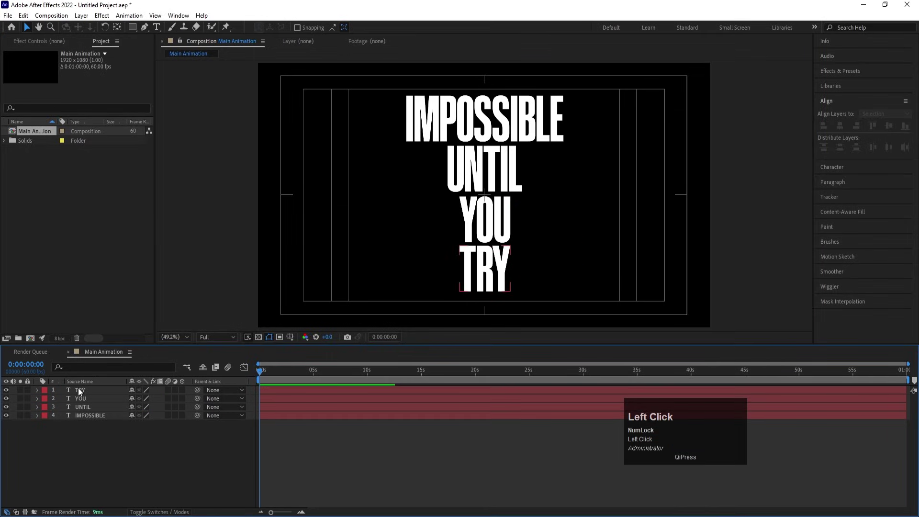
- Enable the 3D Layer switch on the TRY, YOU, UNTIL and IMPOSSIBLE layers
{"action": "left_click", "coordinate": [168, 468]}
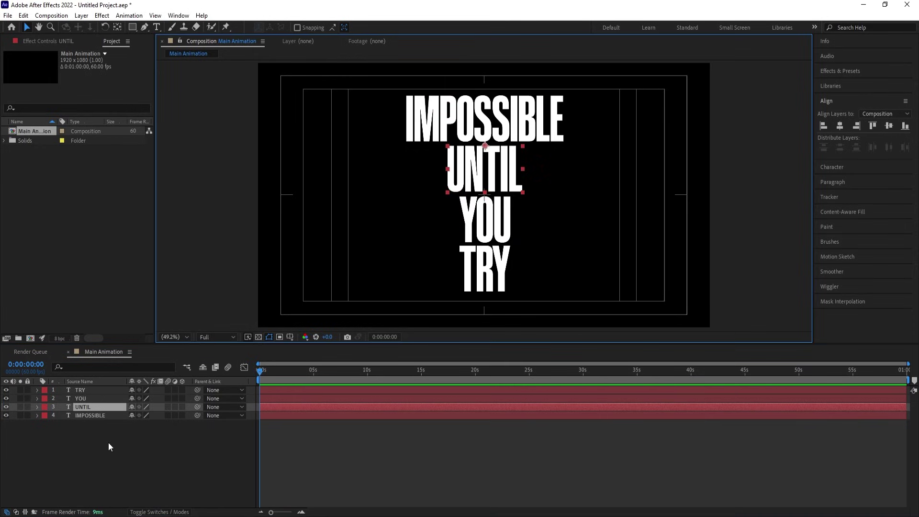
{"action": "left_click_drag", "start_coordinate": [106, 416], "coordinate": [188, 395]}
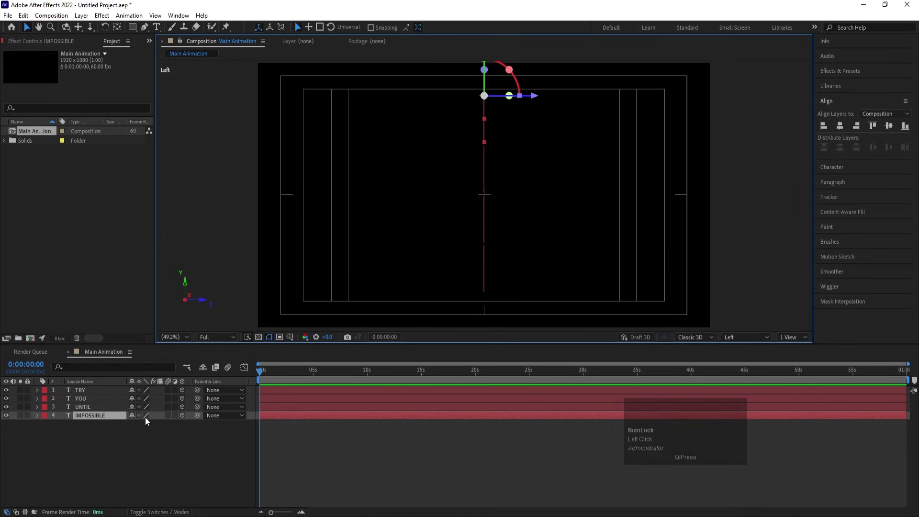
- Keyframe IMPOSSIBLE's X Rotation from -90° at frame 0 to 60° at frame 20 in Left view
{"action": "key", "text": "r"}
{"action": "type", "text": "r======"}
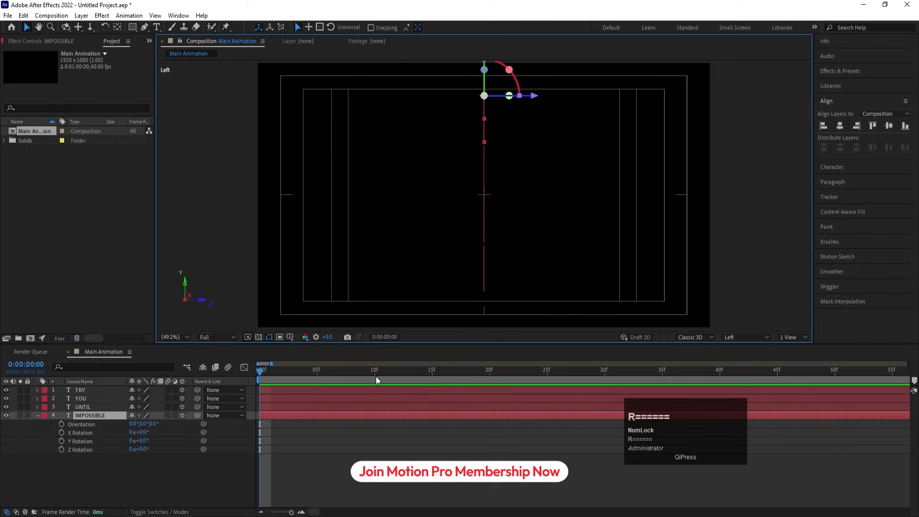
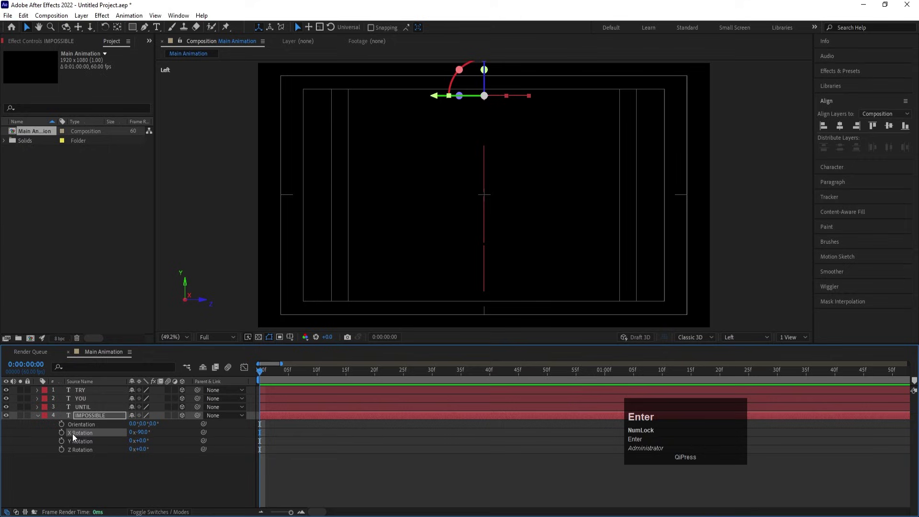
{"action": "left_click", "coordinate": [65, 436]}
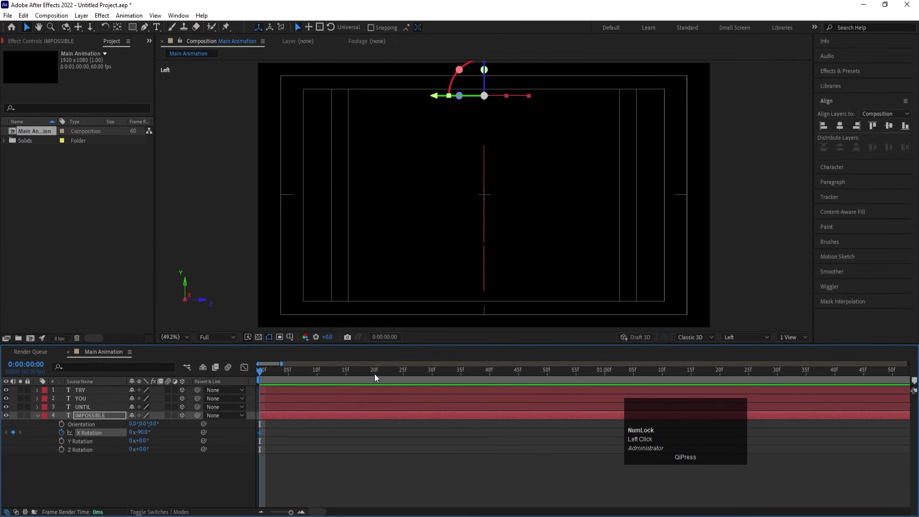
{"action": "left_click", "coordinate": [379, 377]}
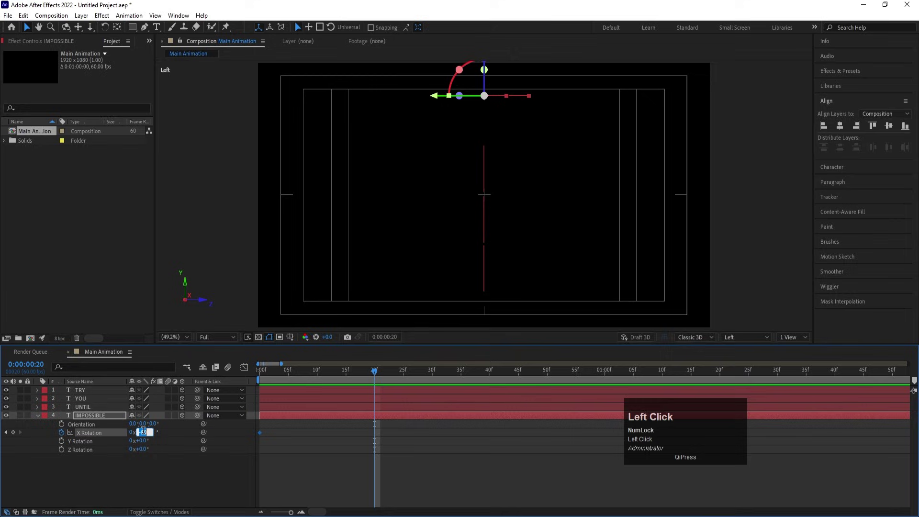
{"action": "key", "text": "Return"}
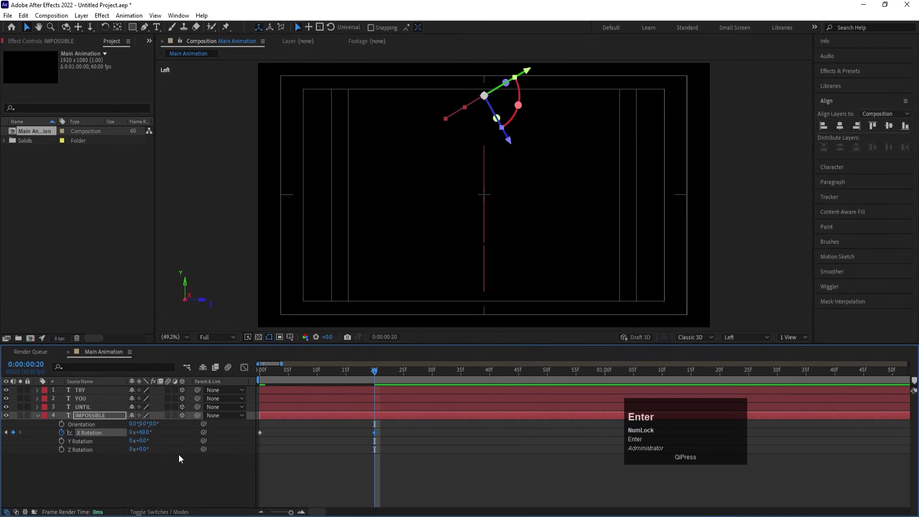
- Add X Rotation keys of -30° at frame 30 and 0° at frame 47 to settle IMPOSSIBLE upright
{"action": "left_click_drag", "start_coordinate": [281, 372], "coordinate": [270, 426]}
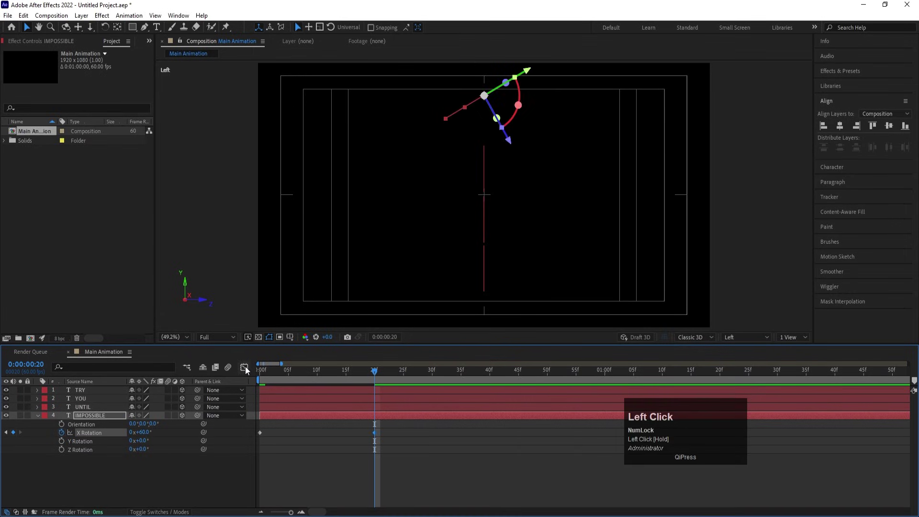
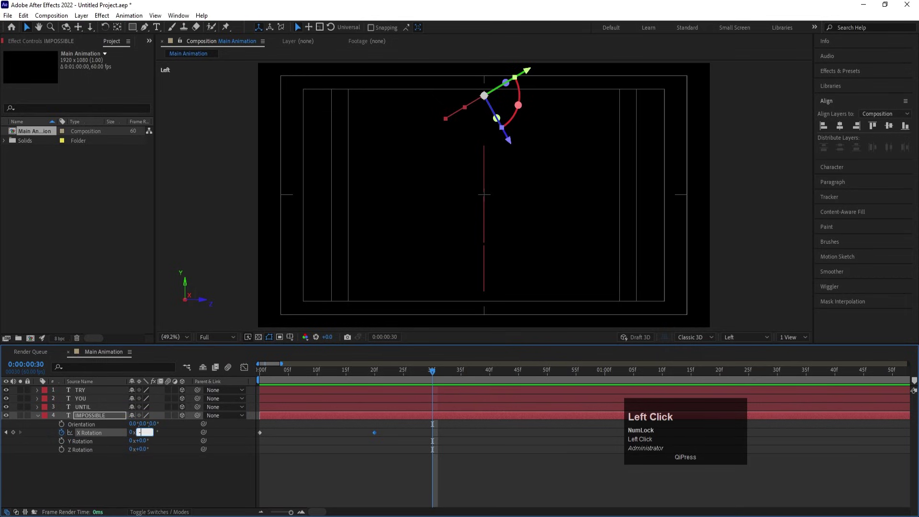
{"action": "key", "text": "Return"}
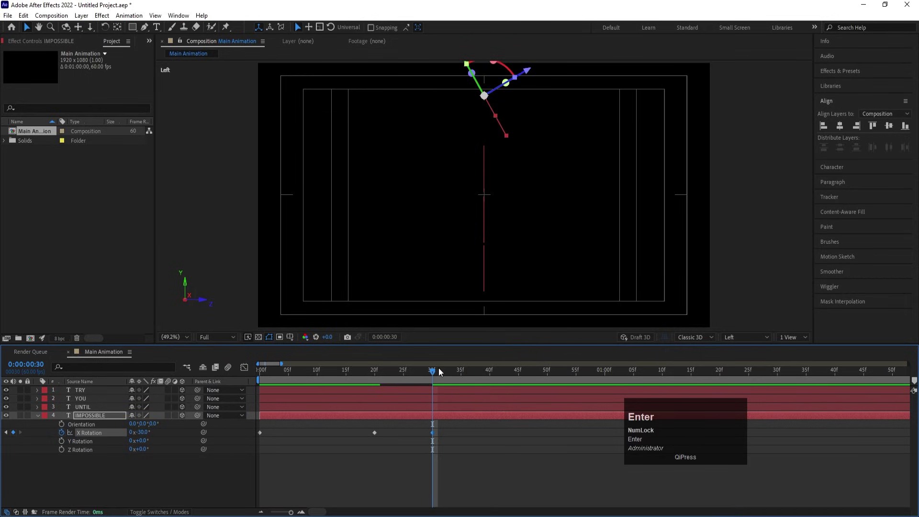
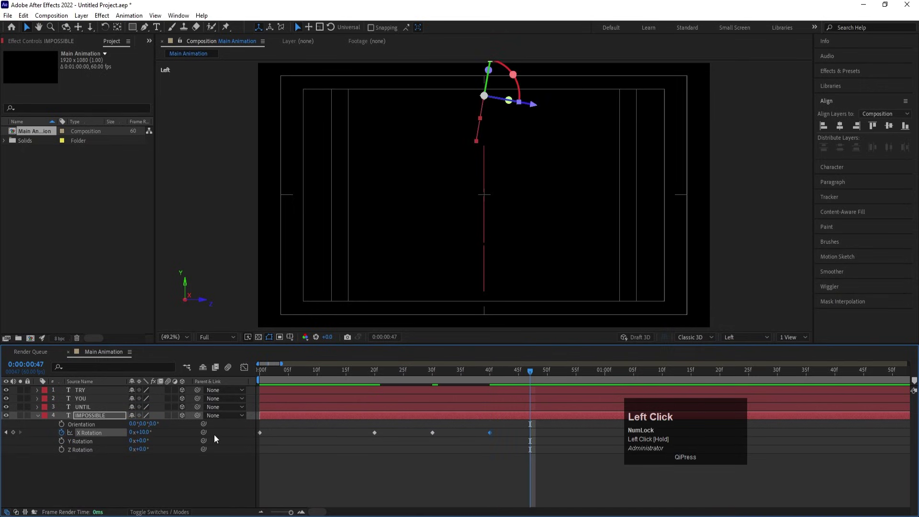
{"action": "key", "text": "Return"}
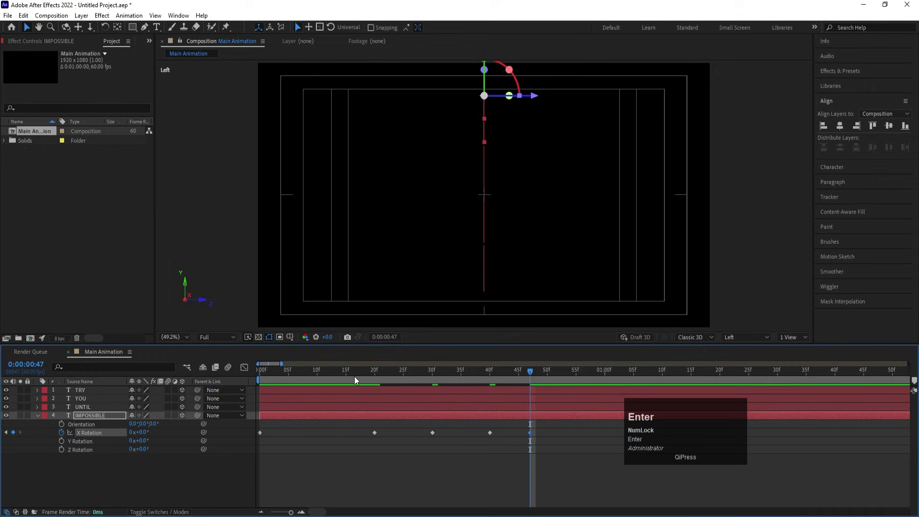
{"action": "left_click", "coordinate": [740, 338]}
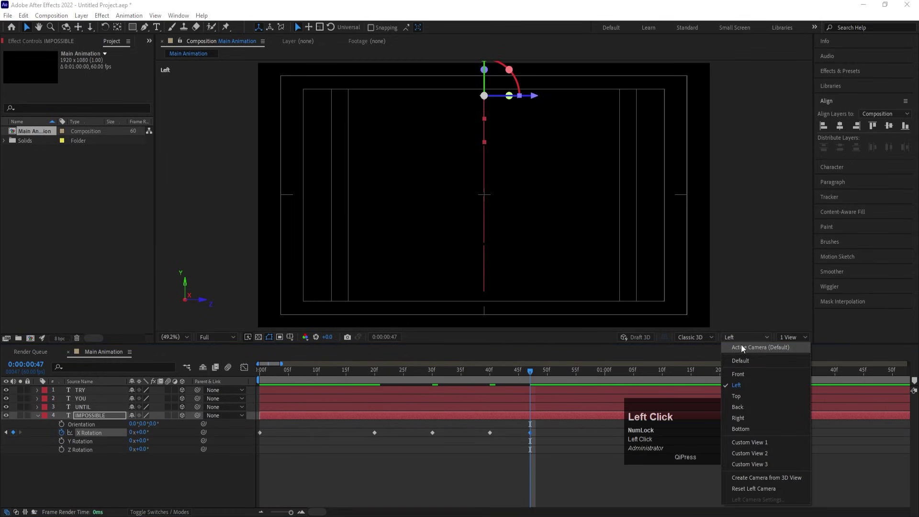
- Return to Active Camera, Easy Ease (F9) all the X Rotation keyframes and preview the flip
{"action": "key", "text": "space"}
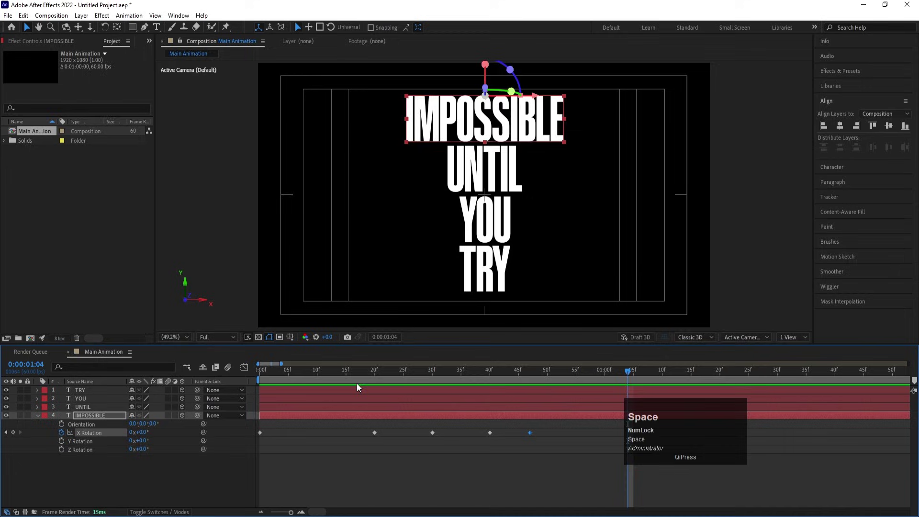
{"action": "left_click", "coordinate": [316, 375]}
{"action": "key", "text": "space"}
{"action": "left_click_drag", "start_coordinate": [566, 469], "coordinate": [420, 439]}
{"action": "key", "text": "F9"}
{"action": "key", "text": "-"}
{"action": "key", "text": "-"}
{"action": "left_click", "coordinate": [282, 375]}
{"action": "key", "text": "space"}
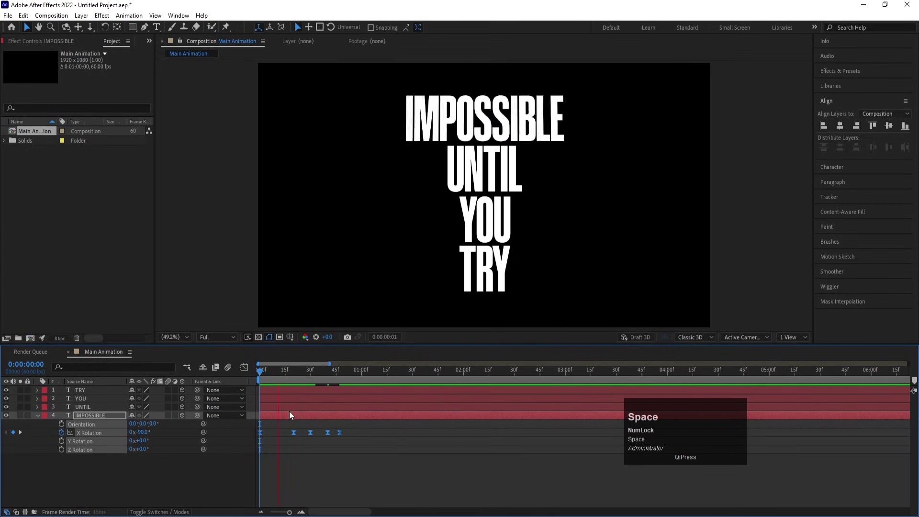
- Spread the later rotation keyframes further apart, preview the retimed flip and return to frame 0
{"action": "left_click_drag", "start_coordinate": [341, 436], "coordinate": [224, 373]}
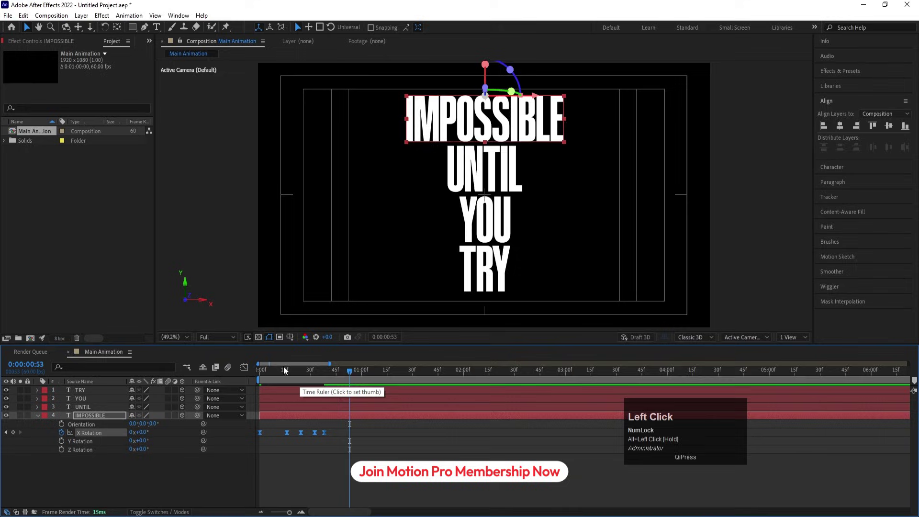
{"action": "key", "text": "space"}
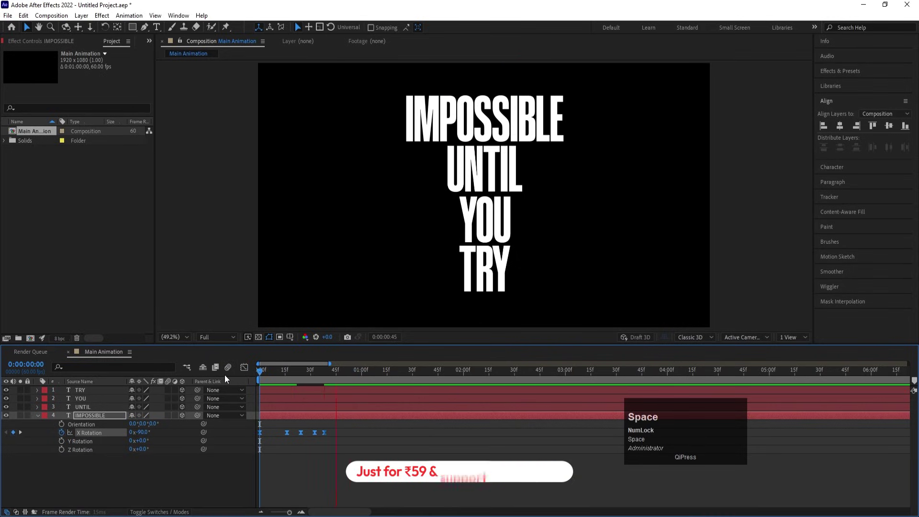
{"action": "left_click_drag", "start_coordinate": [351, 431], "coordinate": [328, 438]}
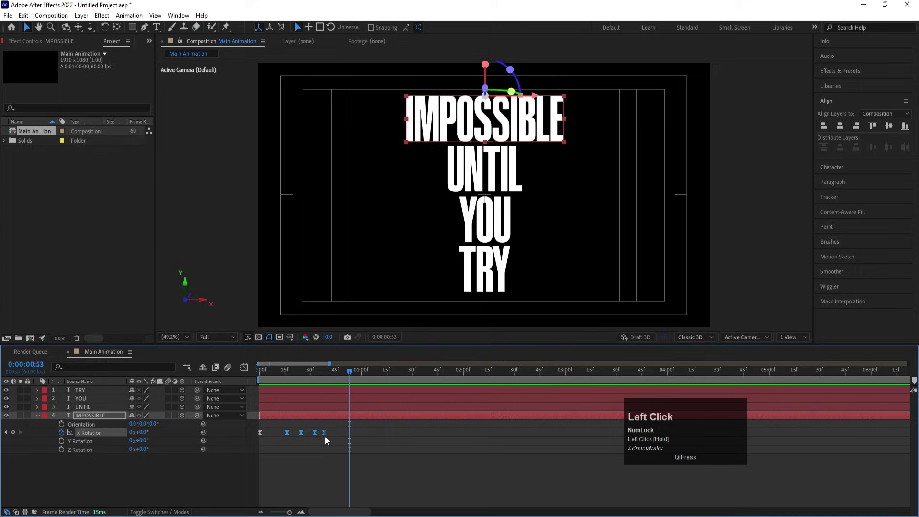
{"action": "left_click_drag", "start_coordinate": [327, 438], "coordinate": [236, 373]}
{"action": "key", "text": "space"}
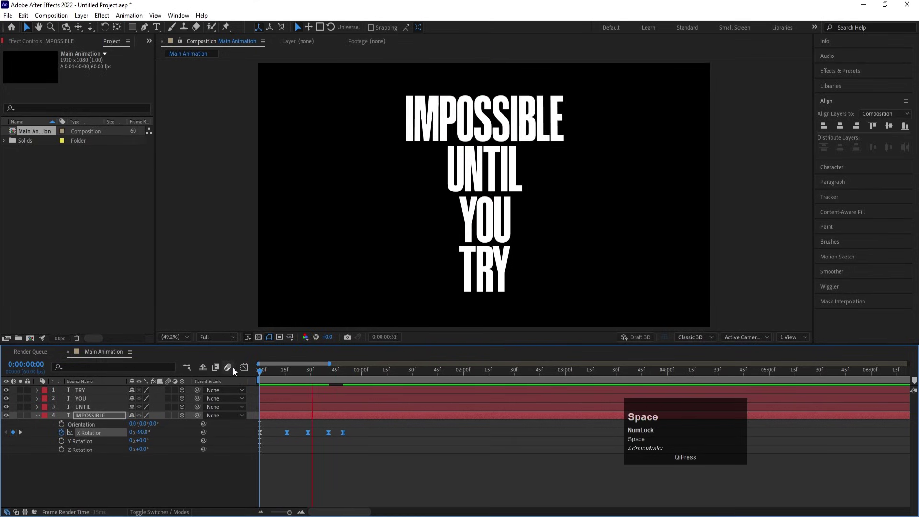
{"action": "left_click", "coordinate": [284, 381]}
{"action": "key", "text": "space"}
{"action": "left_click_drag", "start_coordinate": [276, 376], "coordinate": [100, 477]}
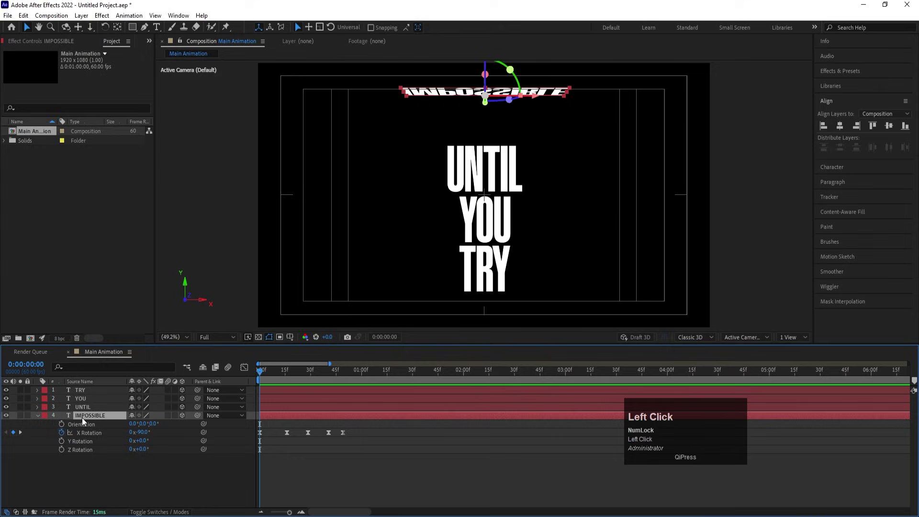
- Keyframe IMPOSSIBLE's Scale from 0% at frame 0 to 233% a few frames later, eased, and preview it
{"action": "key", "text": "s"}
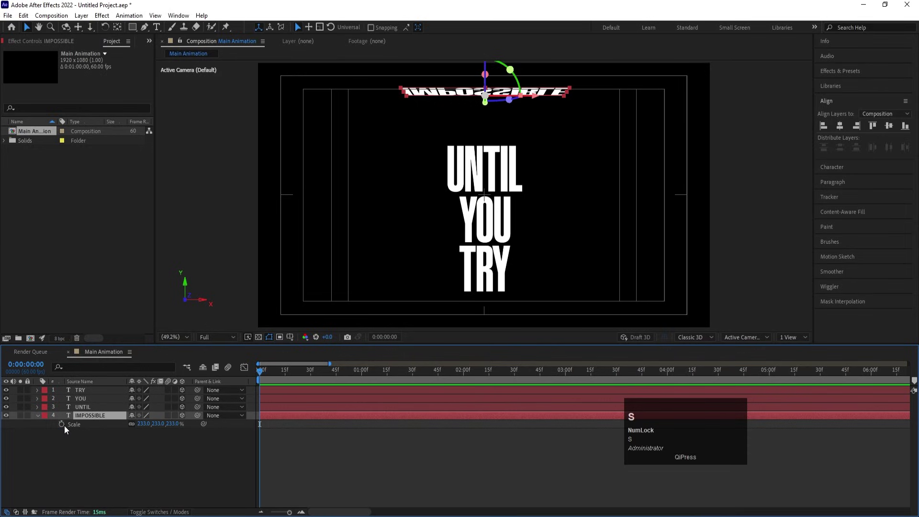
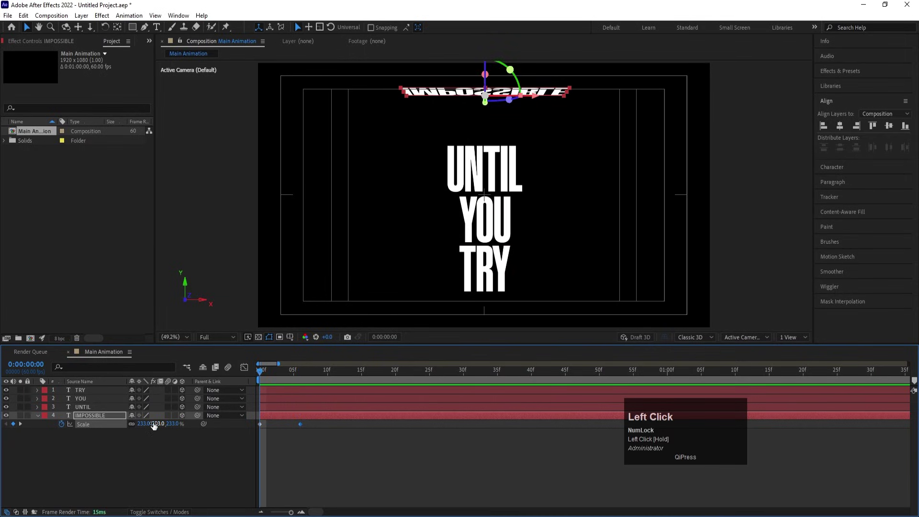
{"action": "key", "text": "Return"}
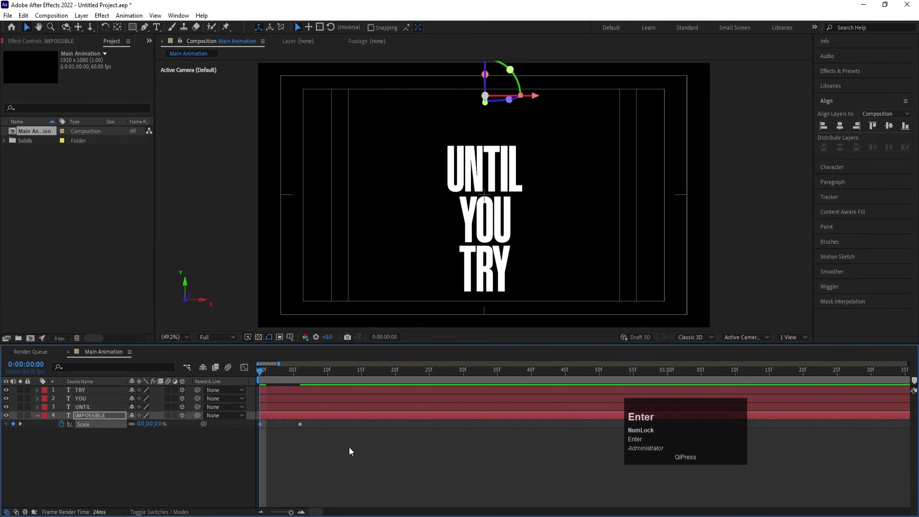
{"action": "left_click_drag", "start_coordinate": [356, 455], "coordinate": [340, 433]}
{"action": "key", "text": "F9"}
{"action": "key", "text": "-"}
{"action": "type", "text": "--uu"}
{"action": "left_click", "coordinate": [295, 436]}
{"action": "key", "text": "space"}
{"action": "left_click", "coordinate": [287, 377]}
{"action": "key", "text": "space"}
- Copy IMPOSSIBLE's Scale and X Rotation keyframes and select the UNTIL layer
{"action": "left_click_drag", "start_coordinate": [281, 379], "coordinate": [305, 467]}
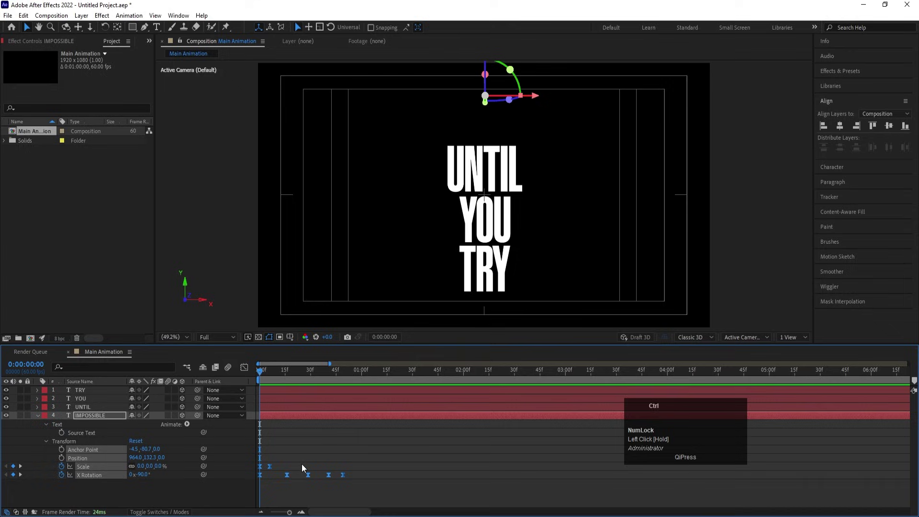
{"action": "key", "text": "ctrl+c"}
{"action": "left_click", "coordinate": [295, 446]}
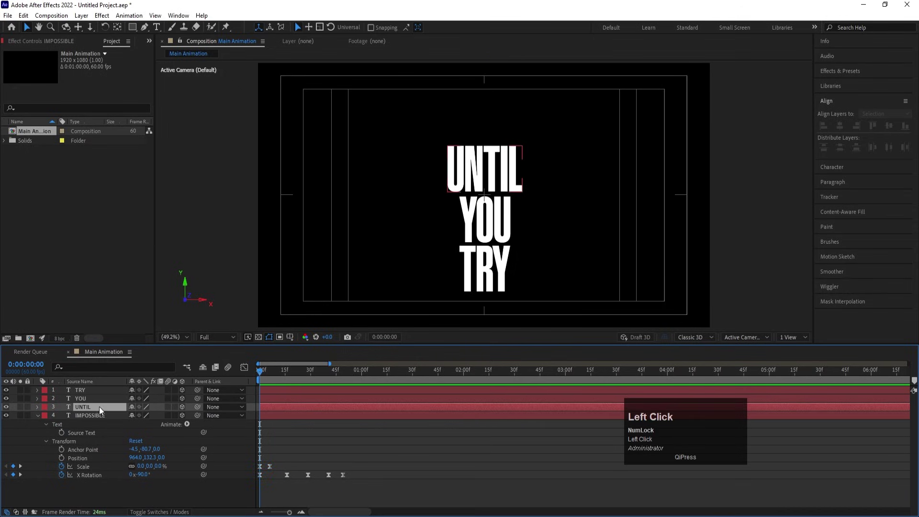
- Attempt pasting the animation onto the words, then undo and deselect the layers
{"action": "left_click", "coordinate": [89, 391]}
{"action": "key", "text": "ctrl+v"}
{"action": "left_click", "coordinate": [311, 450]}
{"action": "key", "text": "u"}
{"action": "key", "text": "space"}
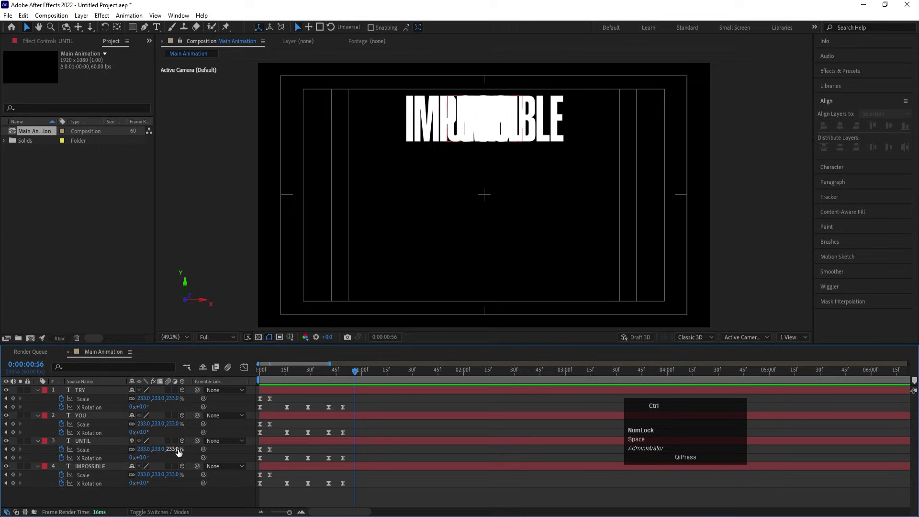
{"action": "key", "text": "ctrl+z"}
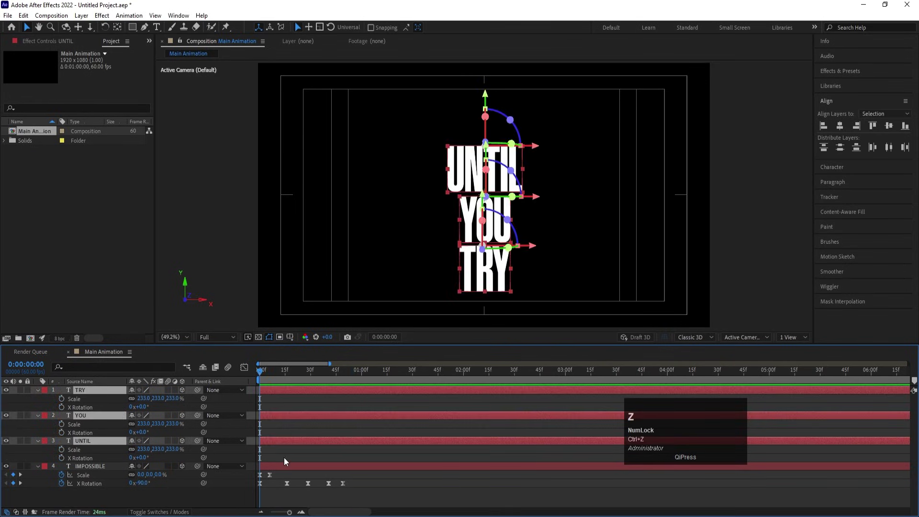
{"action": "left_click", "coordinate": [291, 463]}
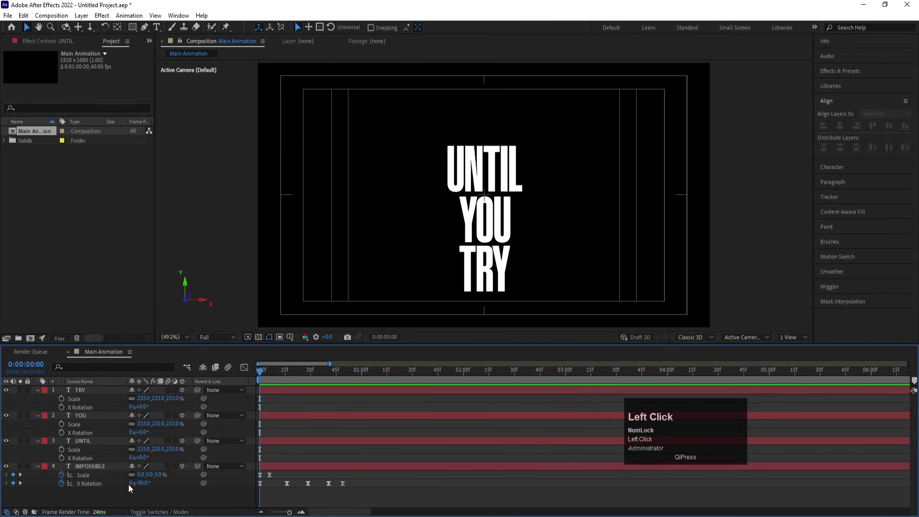
- Recopy IMPOSSIBLE's Scale and X Rotation keys, paste them onto UNTIL at frame 0 and preview
{"action": "left_click_drag", "start_coordinate": [368, 480], "coordinate": [255, 498]}
{"action": "key", "text": "ctrl+c"}
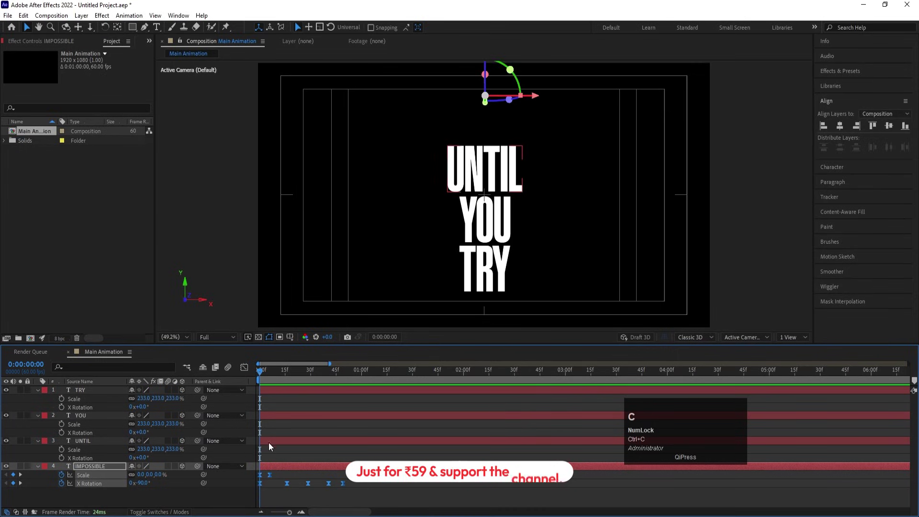
{"action": "left_click", "coordinate": [271, 443]}
{"action": "key", "text": "ctrl+v"}
{"action": "key", "text": "space"}
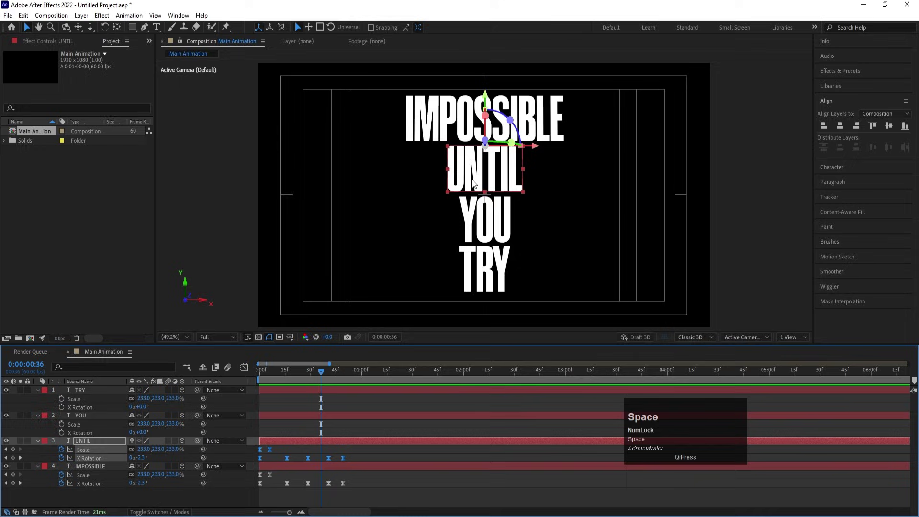
{"action": "left_click_drag", "start_coordinate": [279, 378], "coordinate": [271, 423]}
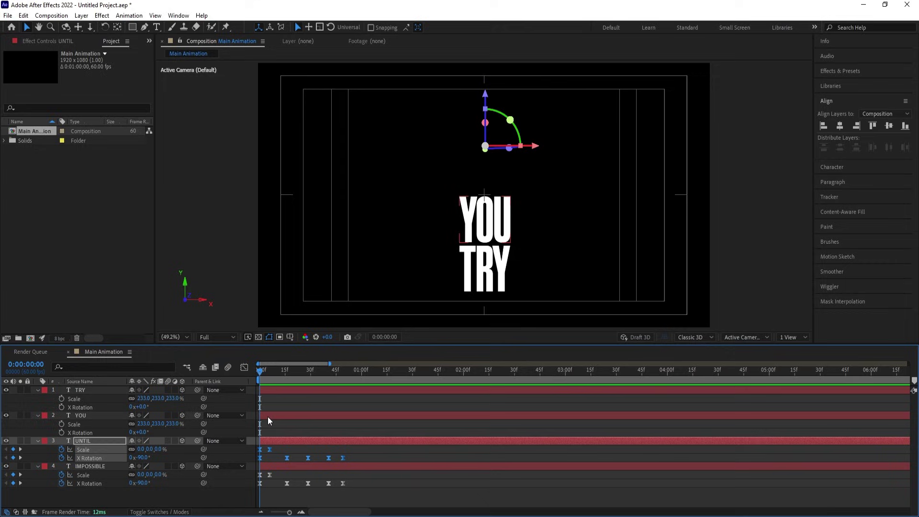
- Paste the same flip-in keyframes onto YOU and TRY and play back all four words
{"action": "left_click", "coordinate": [271, 423]}
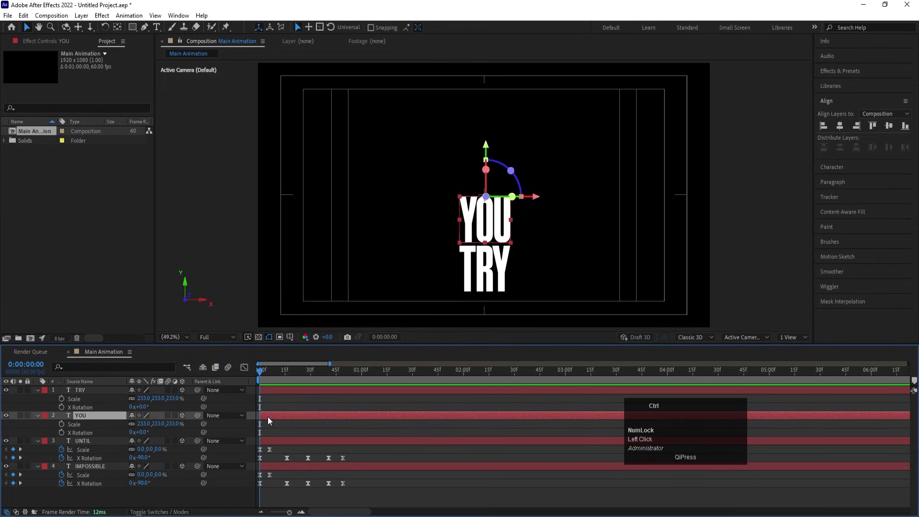
{"action": "key", "text": "ctrl+v"}
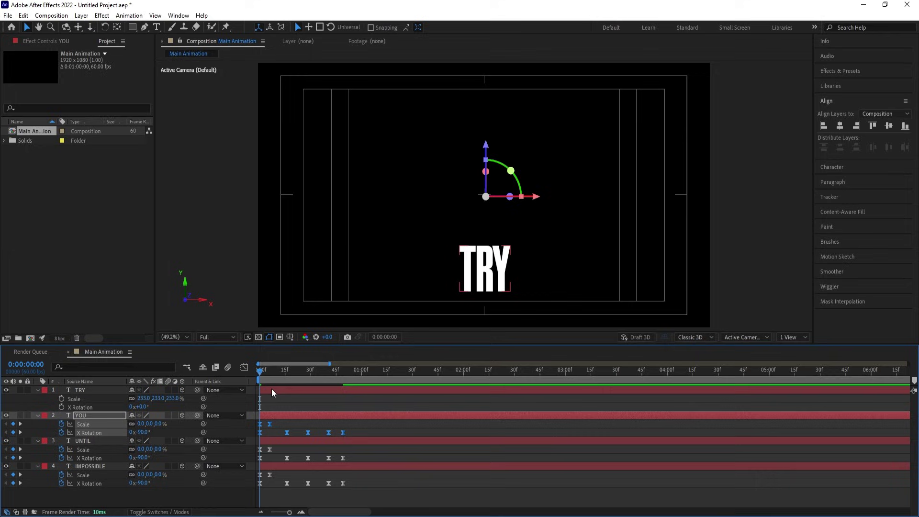
{"action": "left_click", "coordinate": [274, 393]}
{"action": "key", "text": "ctrl+v"}
{"action": "key", "text": "space"}
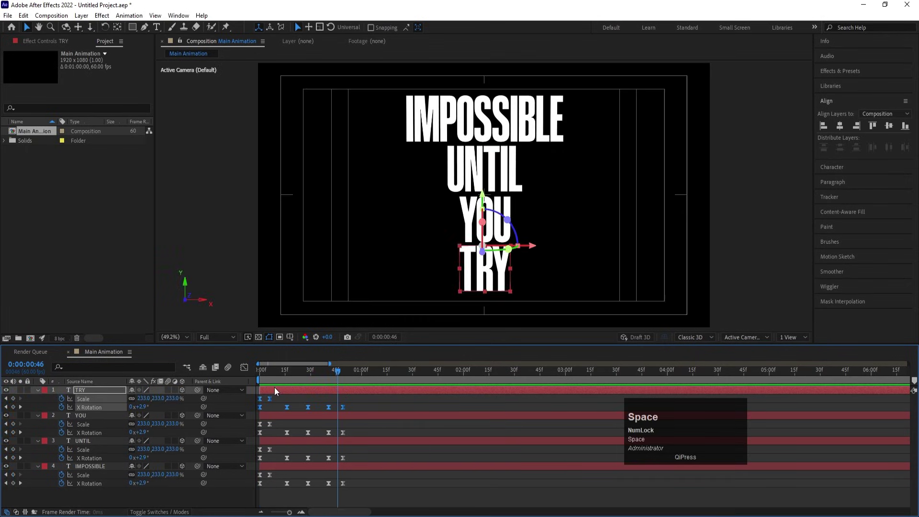
- Preview the flip-in of all four words and position the playhead about 10 frames in
{"action": "left_click", "coordinate": [268, 380]}
{"action": "key", "text": "space"}
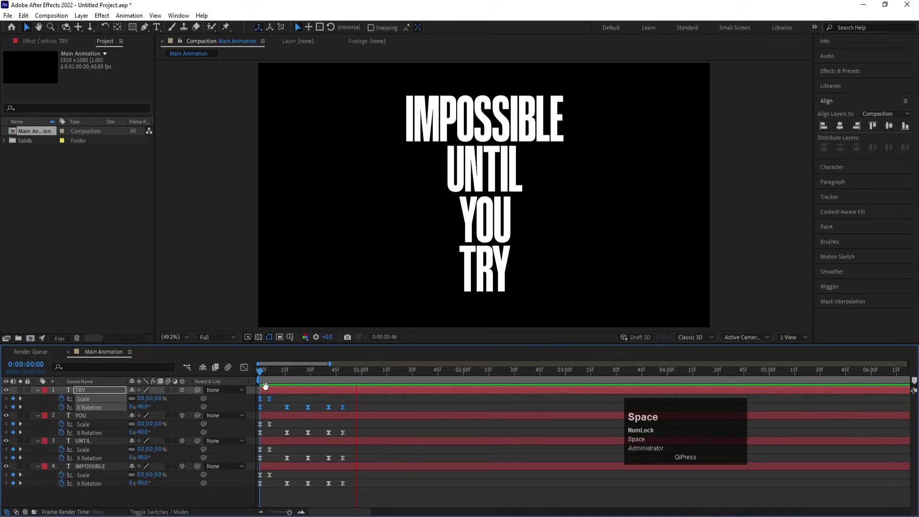
{"action": "key", "text": "ctrl+a"}
{"action": "left_click", "coordinate": [170, 394]}
{"action": "left_click", "coordinate": [242, 375]}
{"action": "key", "text": "space"}
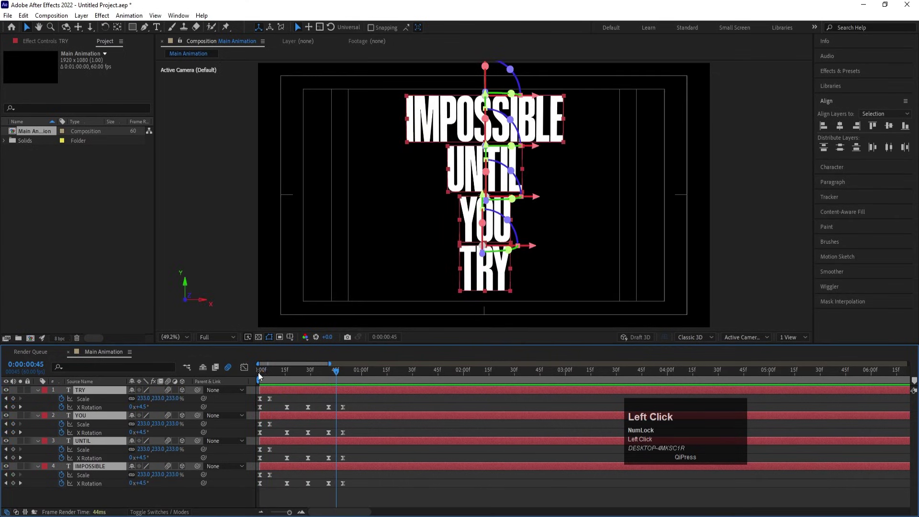
{"action": "left_click", "coordinate": [240, 379]}
{"action": "key", "text": "="}
- Shift the in-points of UNTIL, YOU and TRY so each starts about 10 frames after the previous word
{"action": "left_click", "coordinate": [297, 376]}
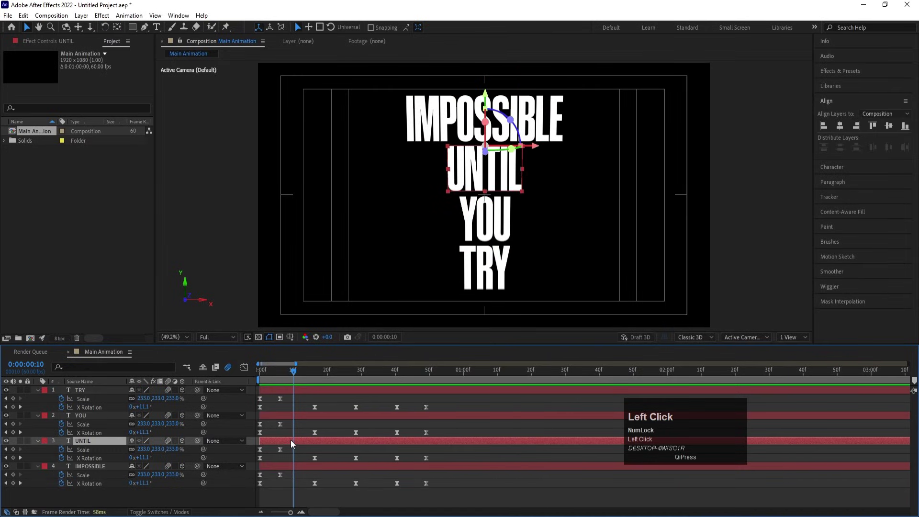
{"action": "key", "text": "["}
{"action": "left_click", "coordinate": [331, 379]}
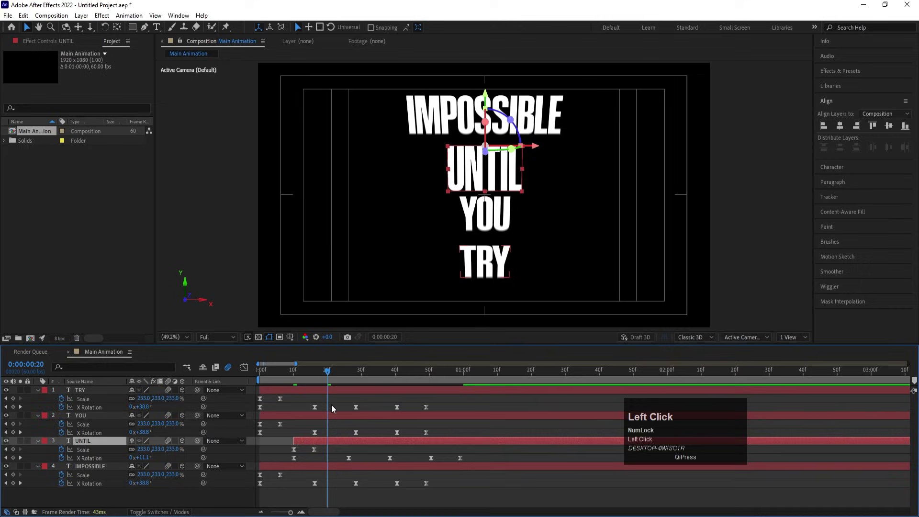
{"action": "key", "text": "["}
{"action": "left_click", "coordinate": [365, 377]}
{"action": "key", "text": "["}
{"action": "left_click", "coordinate": [329, 379]}
{"action": "key", "text": "space"}
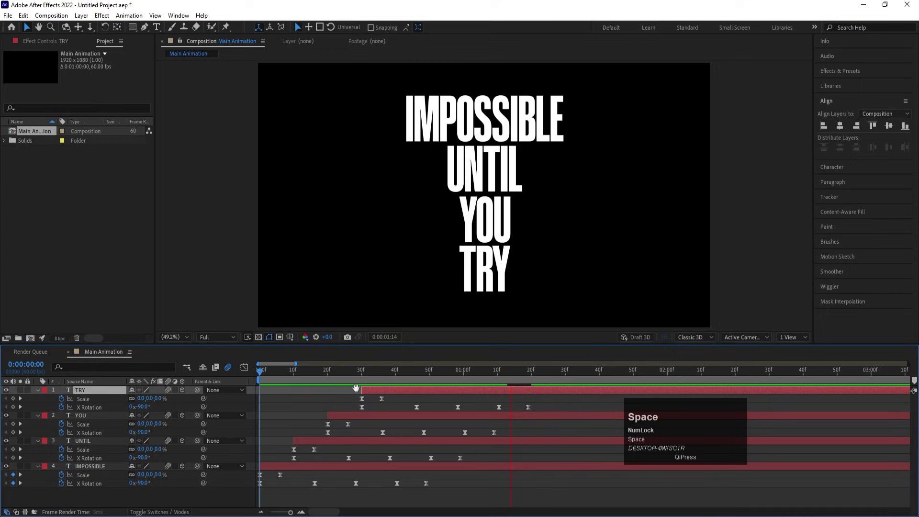
{"action": "key", "text": "-"}
{"action": "left_click_drag", "start_coordinate": [450, 375], "coordinate": [88, 472]}
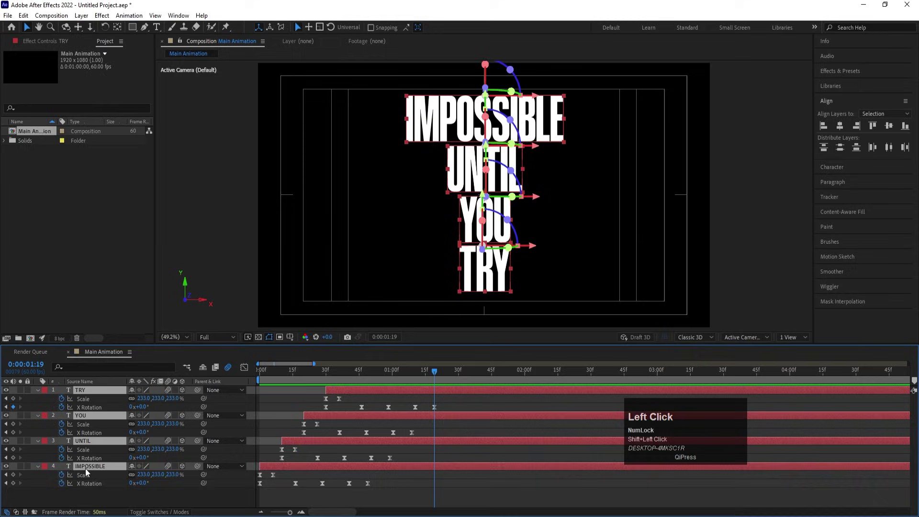
- Keyframe Position from 1:15 to 2:00 so the words slide offscreen, with Easy Ease applied
{"action": "key", "text": "p"}
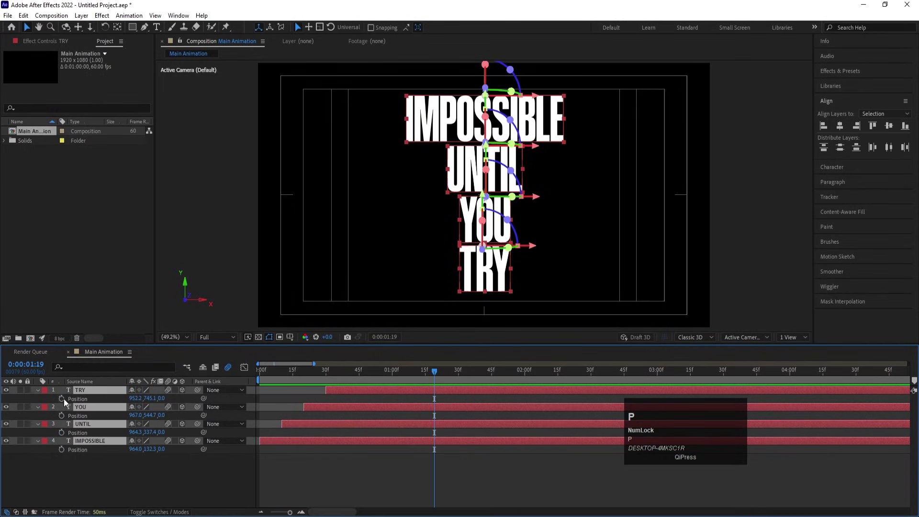
{"action": "left_click_drag", "start_coordinate": [67, 402], "coordinate": [635, 174]}
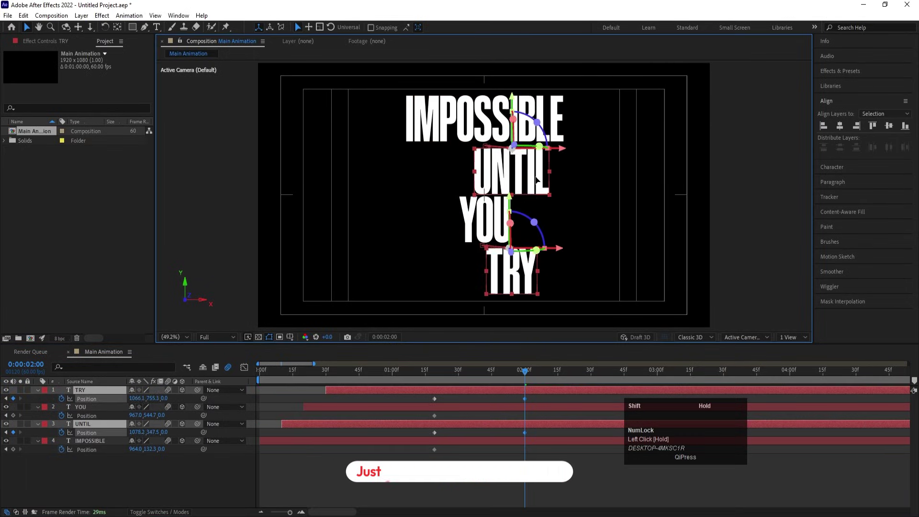
{"action": "key", "text": "ctrl+z"}
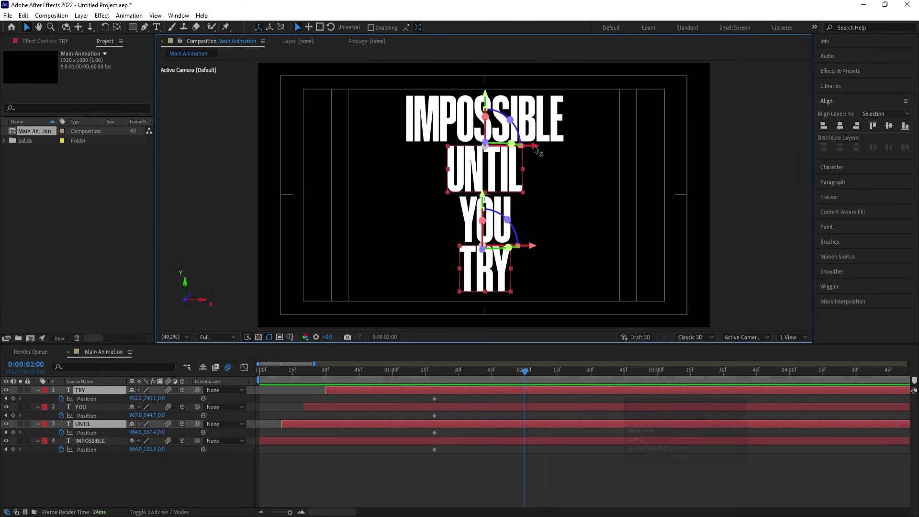
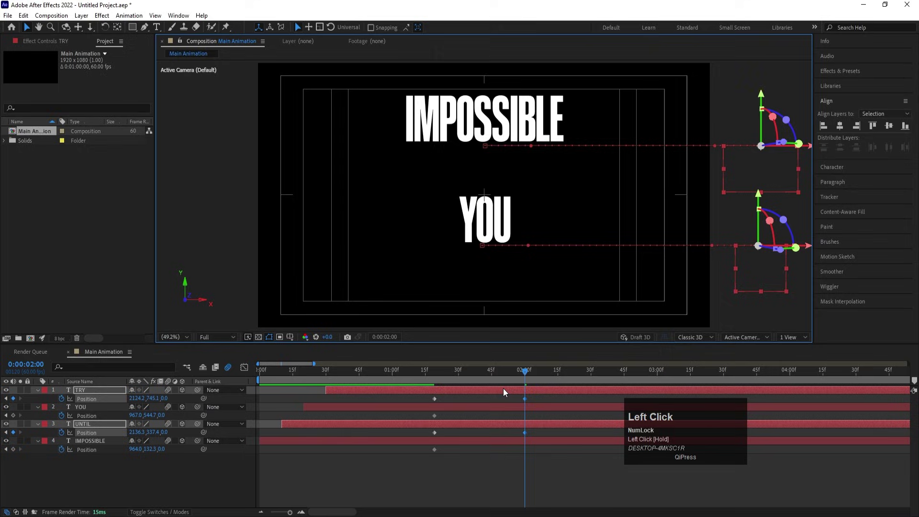
{"action": "left_click", "coordinate": [454, 442]}
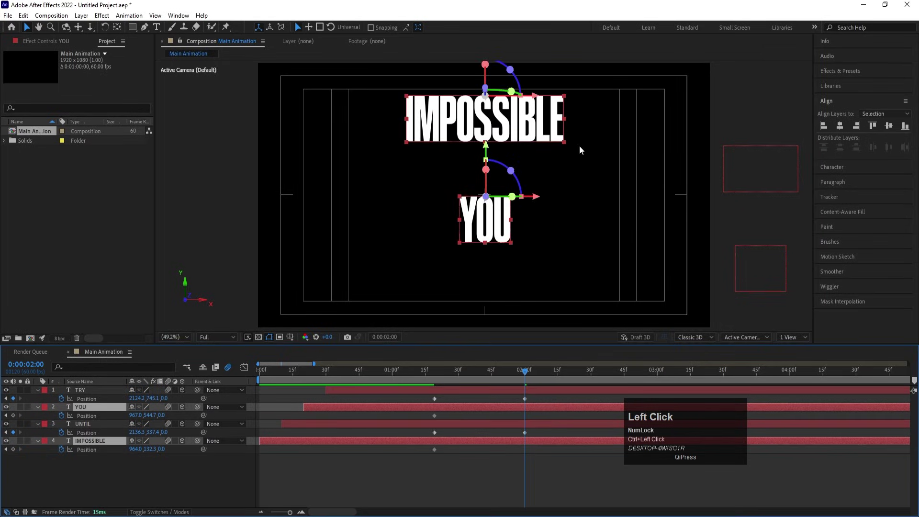
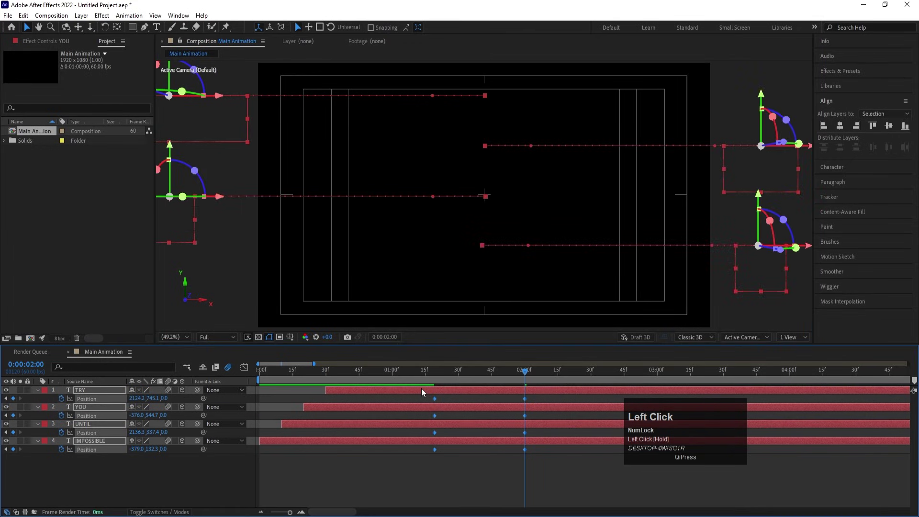
{"action": "key", "text": "F9"}
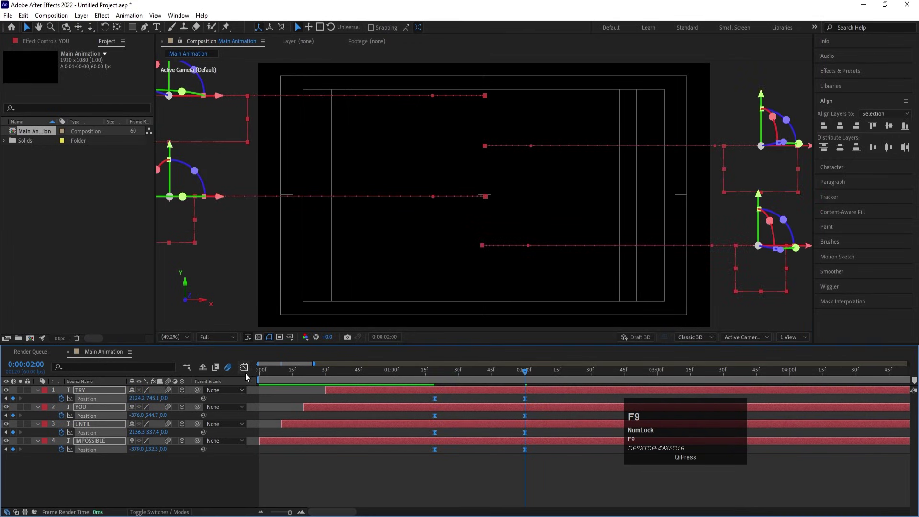
- Push UNTIL's and YOU's slide-off keyframes later and preview the sideways slide-off
{"action": "left_click_drag", "start_coordinate": [245, 371], "coordinate": [379, 373]}
{"action": "left_click_drag", "start_coordinate": [469, 473], "coordinate": [378, 373]}
{"action": "left_click_drag", "start_coordinate": [151, 377], "coordinate": [251, 370]}
{"action": "key", "text": "space"}
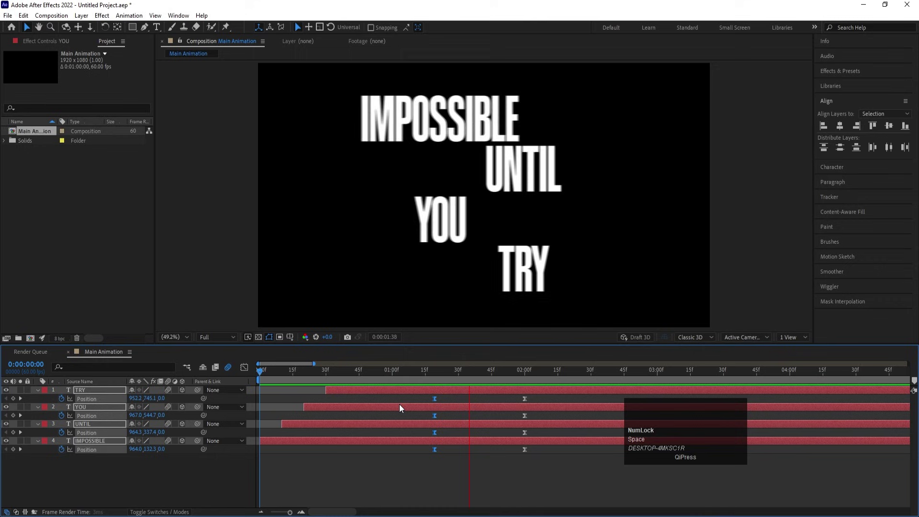
{"action": "key", "text": "space"}
{"action": "left_click_drag", "start_coordinate": [440, 377], "coordinate": [439, 377]}
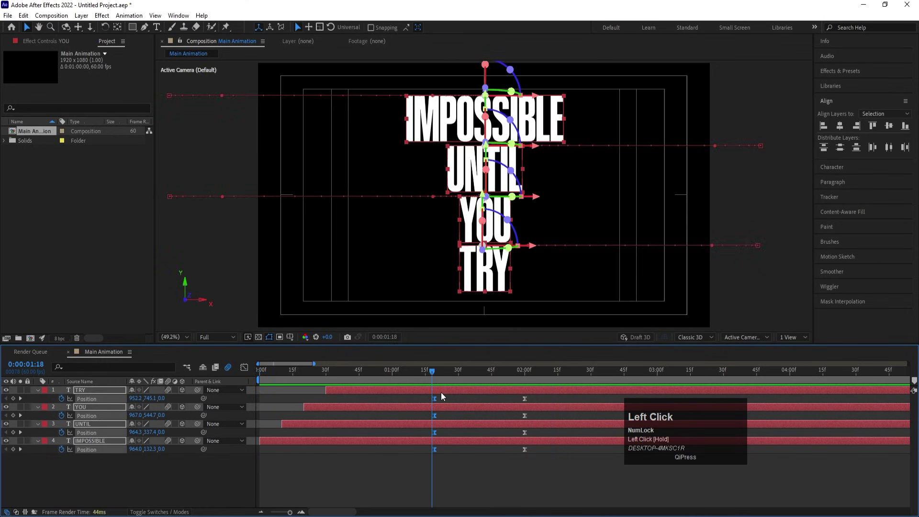
{"action": "key", "text": "="}
- Nudge YOU's slide-off timing and preview the full flip-in and slide-off sequence
{"action": "left_click_drag", "start_coordinate": [448, 372], "coordinate": [553, 404]}
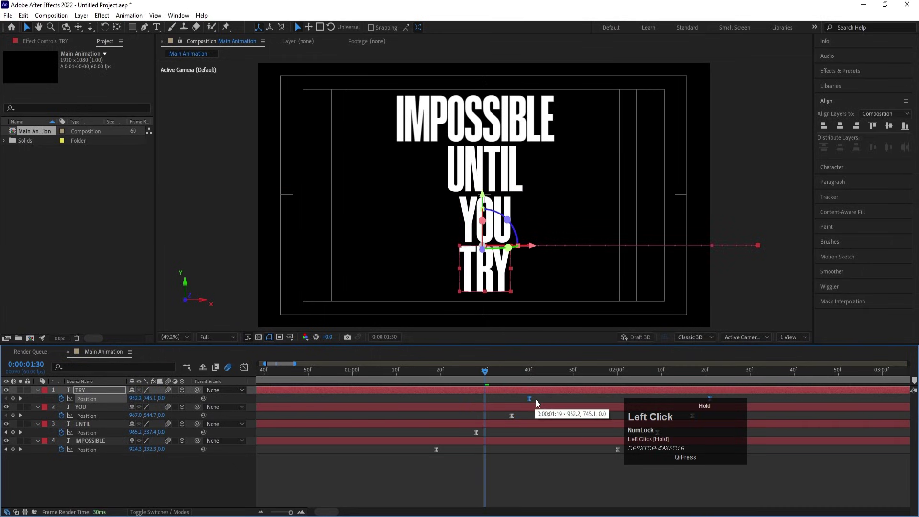
{"action": "key", "text": "-"}
{"action": "key", "text": "space"}
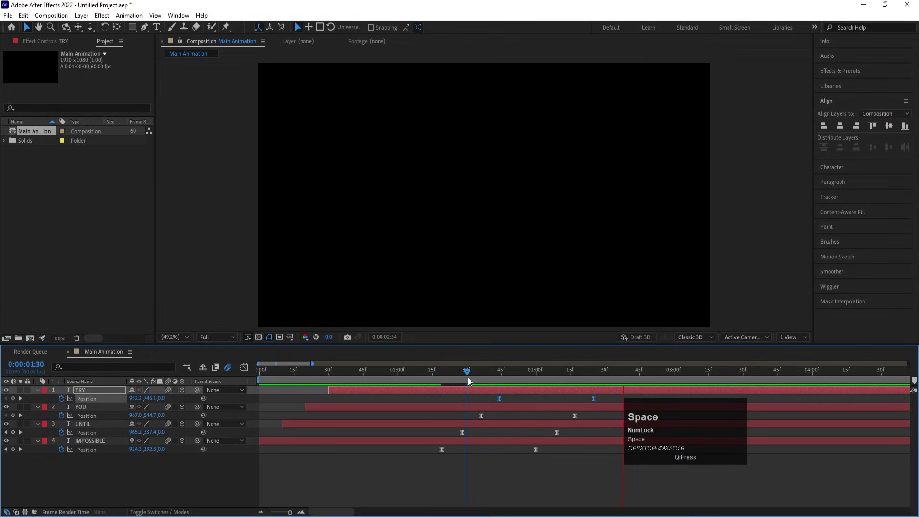
{"action": "left_click", "coordinate": [439, 374]}
{"action": "key", "text": "space"}
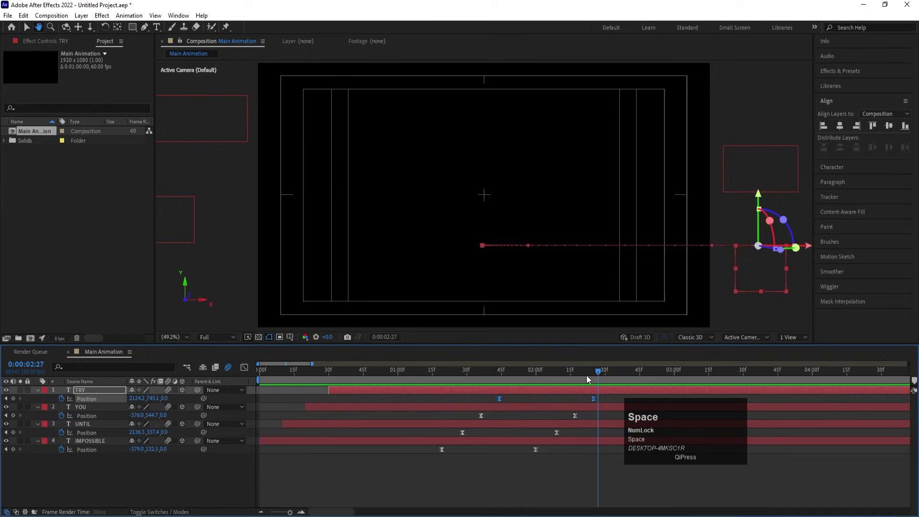
{"action": "left_click_drag", "start_coordinate": [605, 378], "coordinate": [598, 377]}
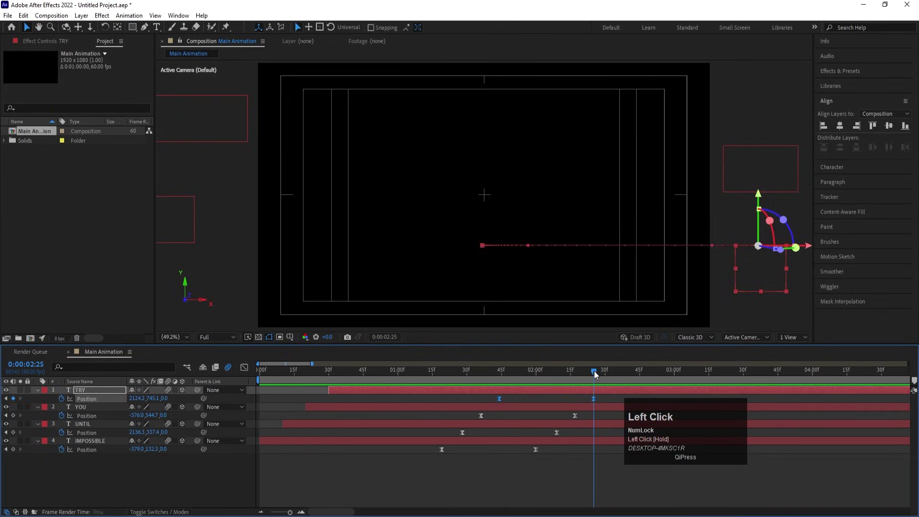
{"action": "key", "text": "n"}
{"action": "key", "text": "space"}
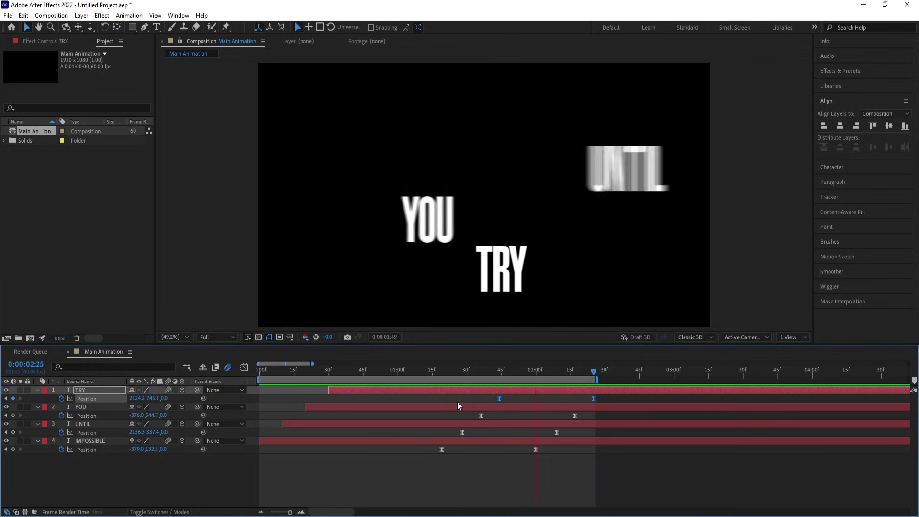
{"action": "key", "text": "space"}
- Park the playhead at 1:10 on the stacked words and collapse all Position properties
{"action": "left_click_drag", "start_coordinate": [359, 376], "coordinate": [342, 477]}
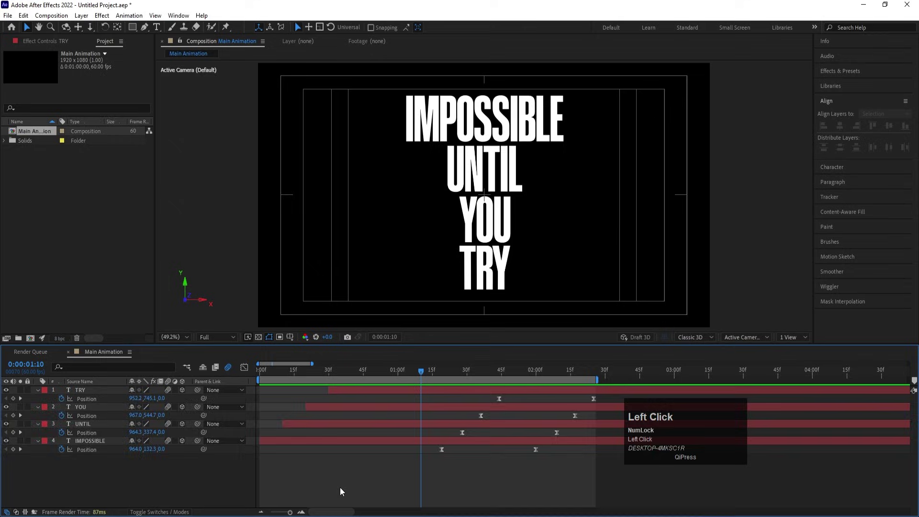
{"action": "key", "text": "u"}
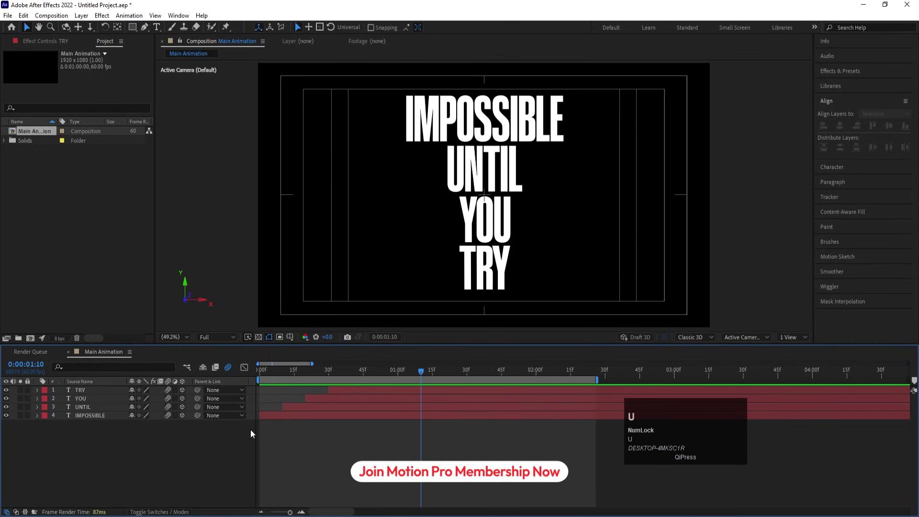
- Pen a 50 px purple diagonal stroke and layer IMPOSSIBLE and YOU above Shape Layer 1
{"action": "left_click", "coordinate": [144, 36]}
{"action": "scroll", "scroll_direction": "down", "scroll_amount": 3}
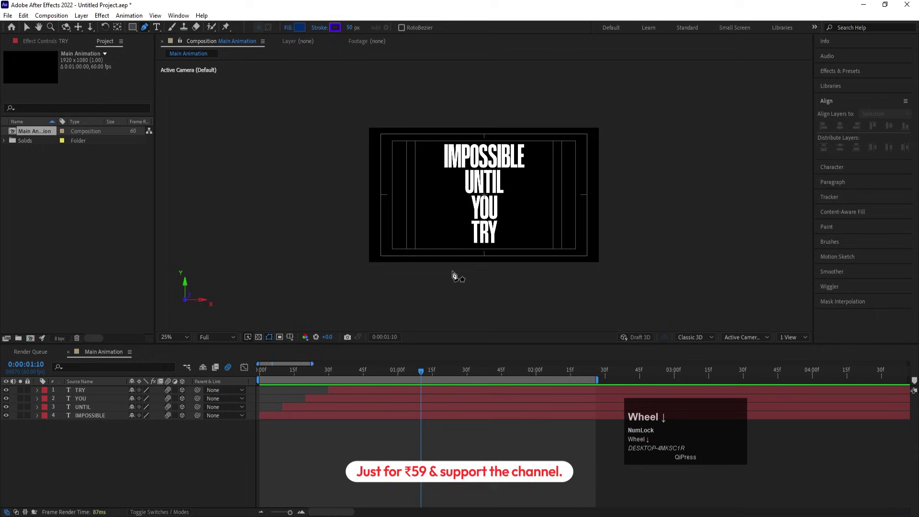
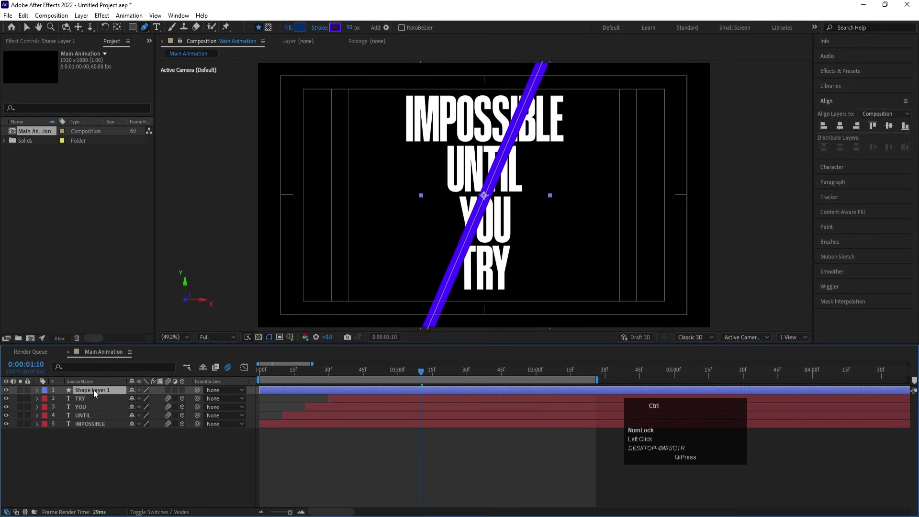
{"action": "key", "text": "ctrl+alt+Home"}
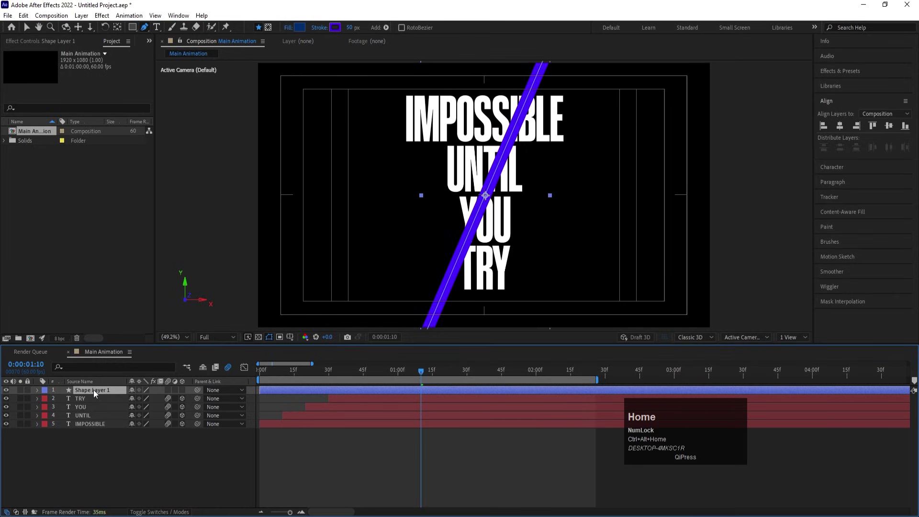
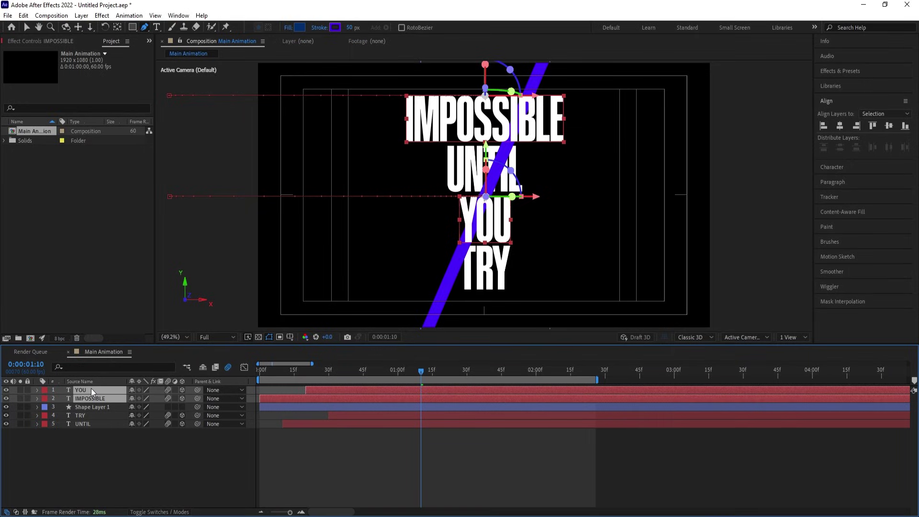
{"action": "left_click", "coordinate": [111, 465]}
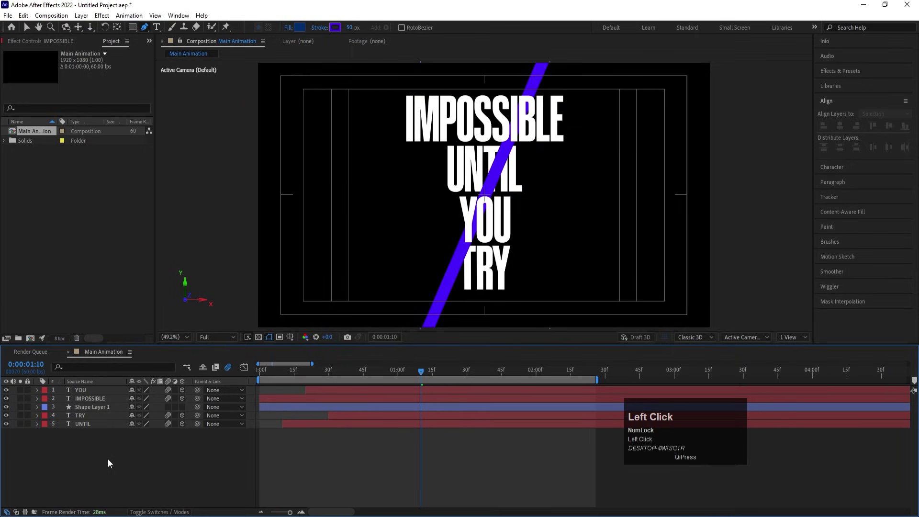
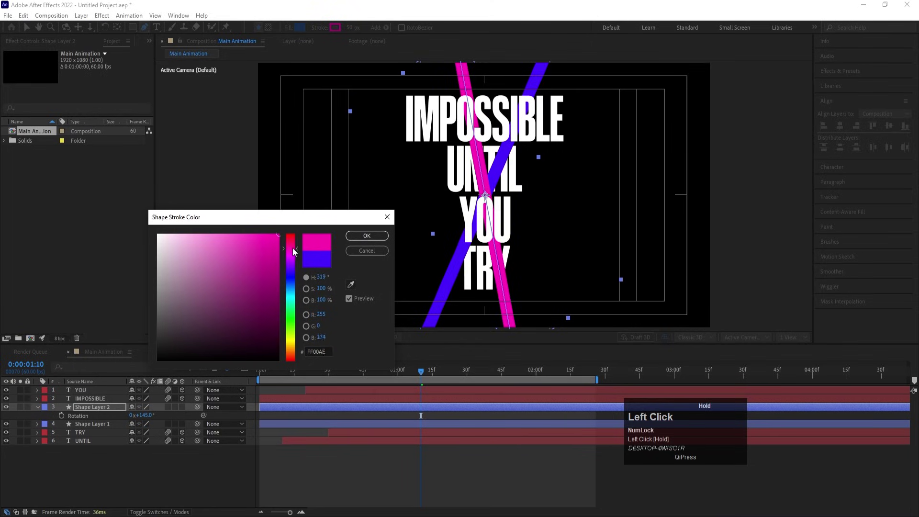
- Duplicate the stroke at 145° rotation in pink FF00AE and search 'drop' in Effects & Presets
{"action": "key", "text": "Return"}
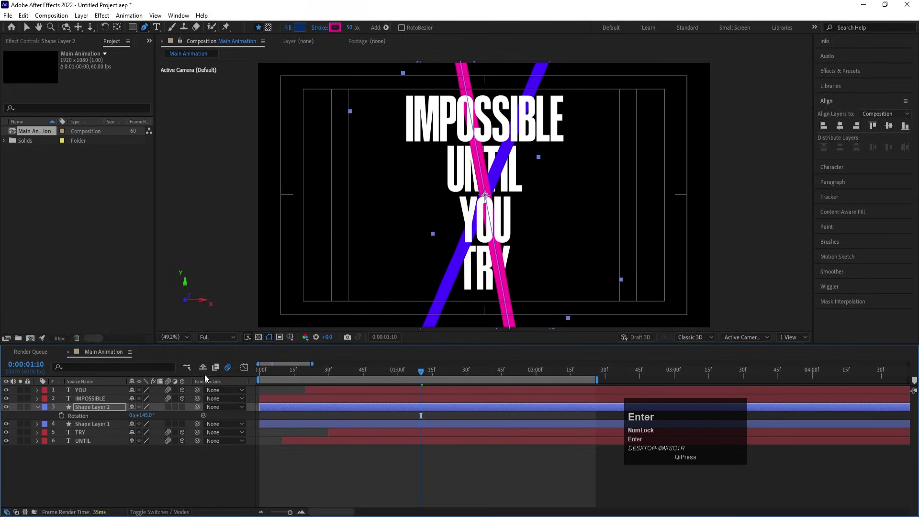
{"action": "left_click", "coordinate": [100, 479]}
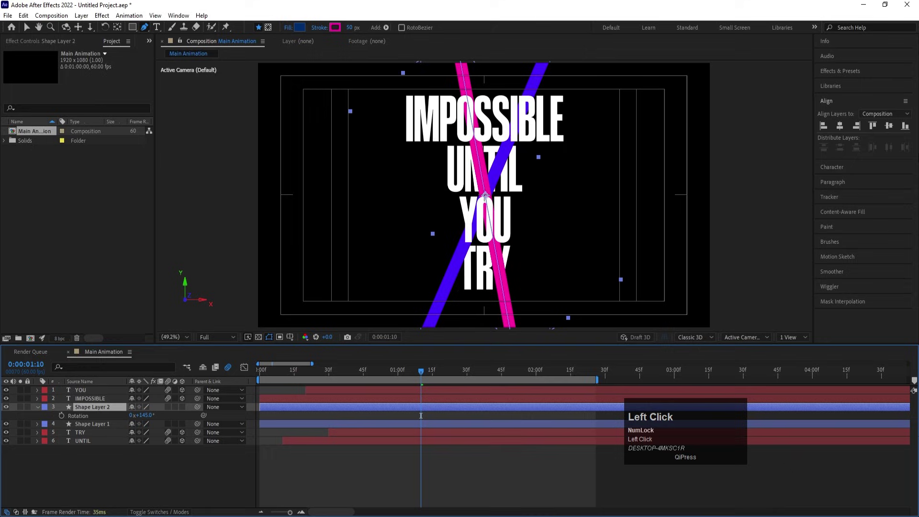
{"action": "key", "text": "ctrl+a"}
{"action": "type", "text": "drop"}
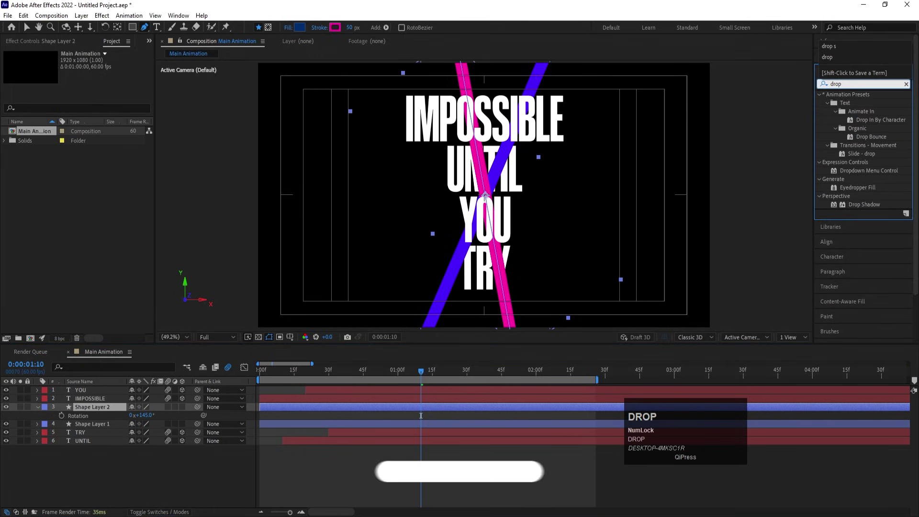
- Apply Drop Shadow to the pink line with Softness 200, Distance 41 and Opacity 40%
{"action": "left_click", "coordinate": [863, 212]}
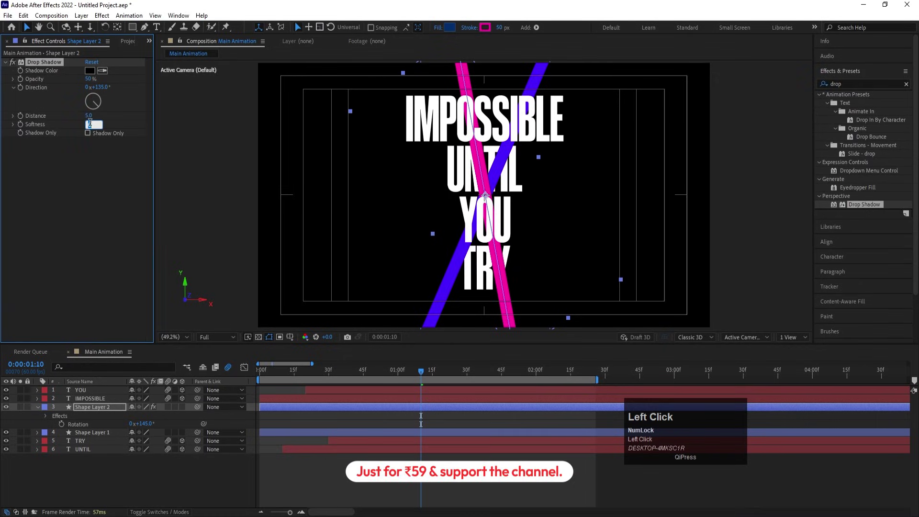
{"action": "key", "text": "Return"}
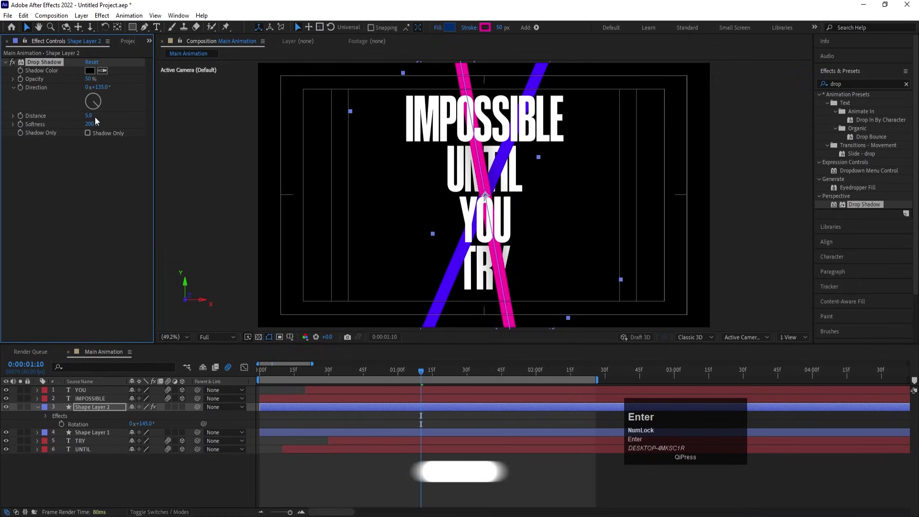
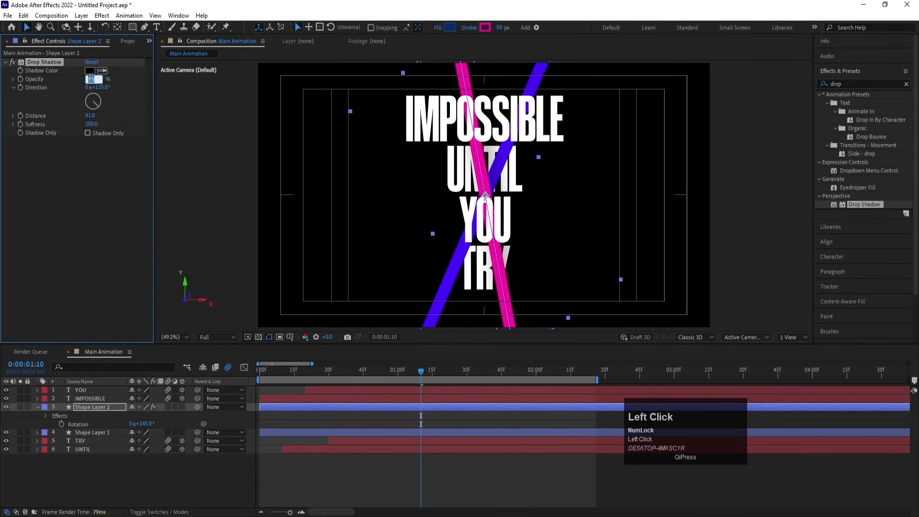
{"action": "key", "text": "Return"}
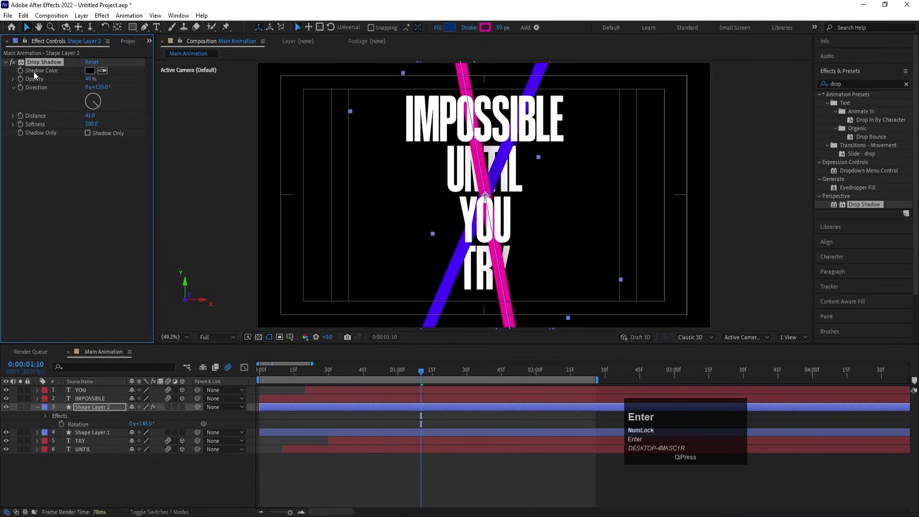
- Copy the Drop Shadow onto the purple Shape Layer 1 and preview both shadowed lines
{"action": "left_click", "coordinate": [41, 65]}
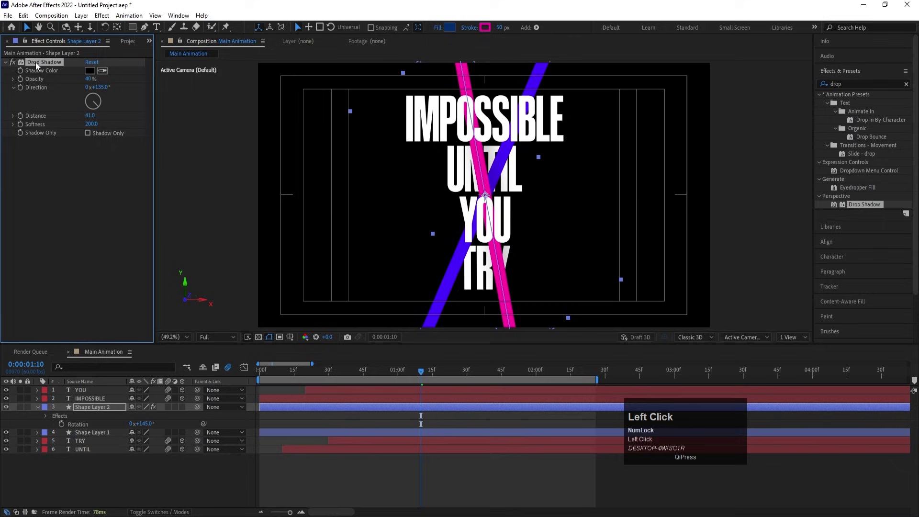
{"action": "key", "text": "ctrl+c"}
{"action": "left_click", "coordinate": [99, 438]}
{"action": "key", "text": "ctrl+v"}
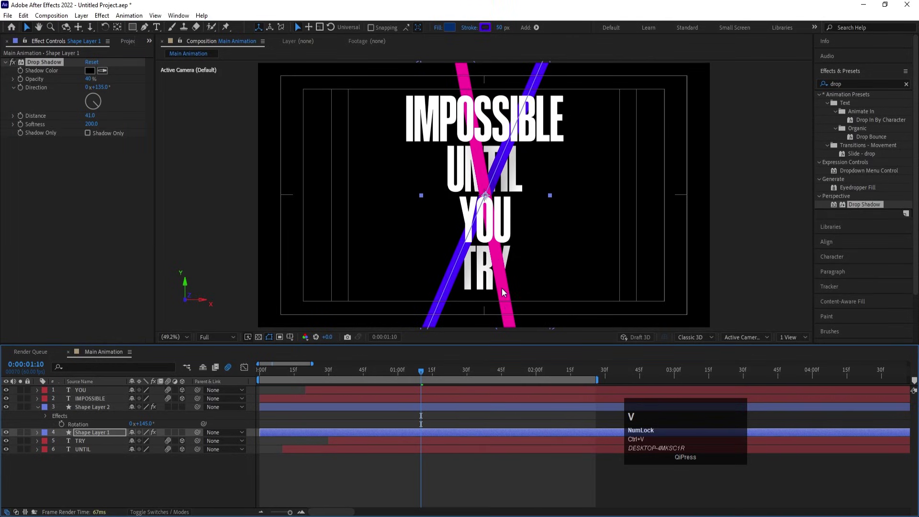
{"action": "key", "text": "space"}
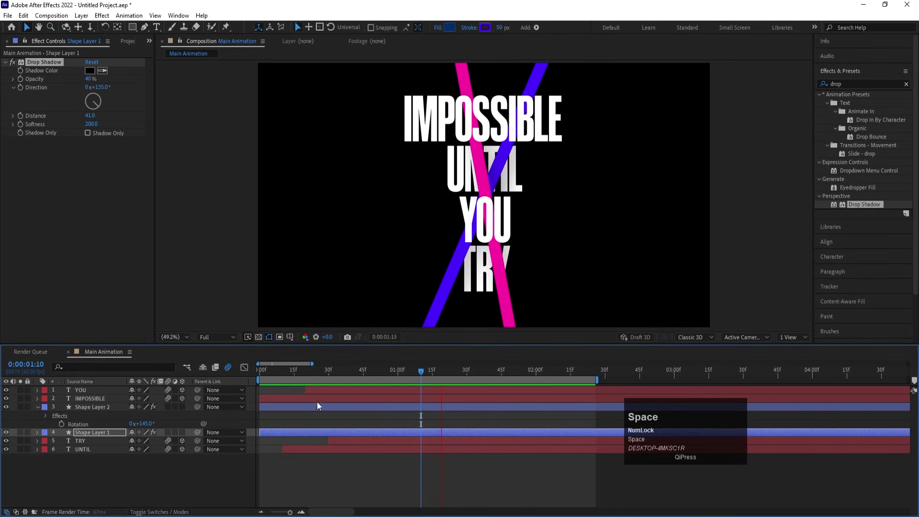
{"action": "left_click", "coordinate": [92, 481]}
- Create the Dark Gray Solid at the bottom and apply CC Vignette to darken its edges
{"action": "key", "text": "ctrl+y"}
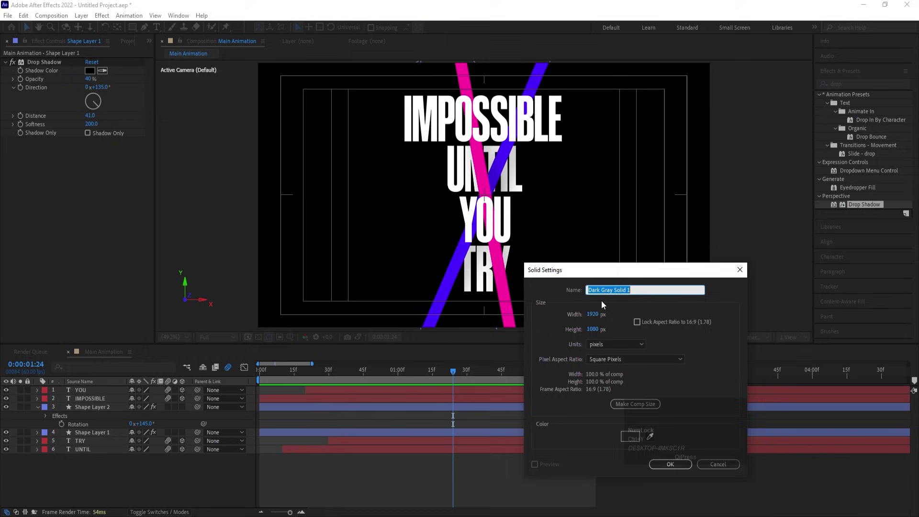
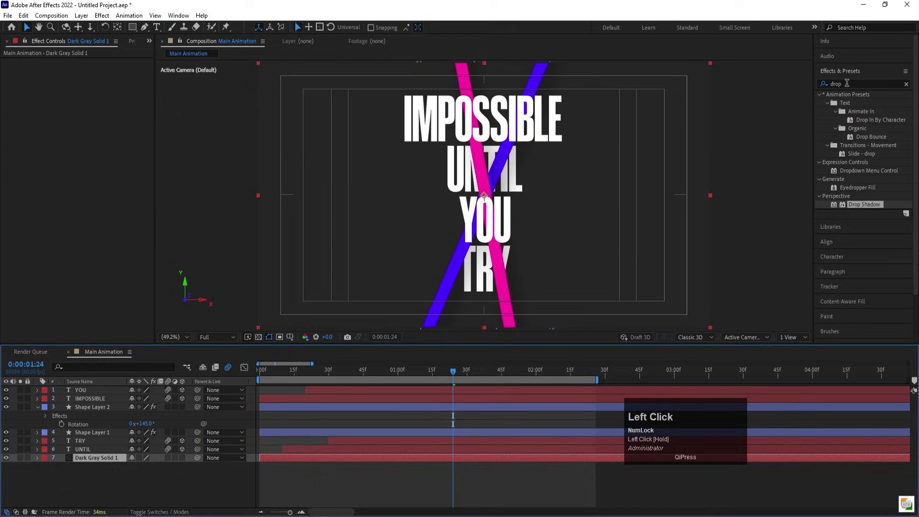
{"action": "key", "text": "ctrl+a"}
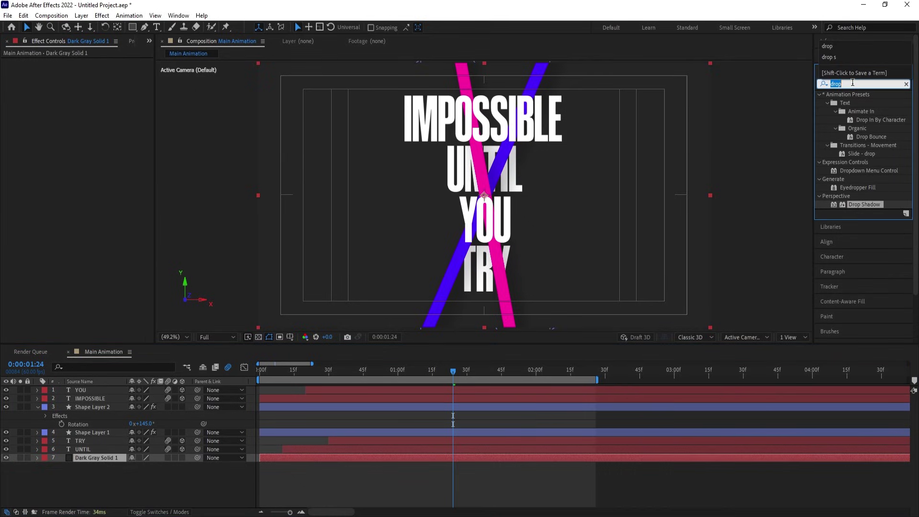
{"action": "key", "text": "space"}
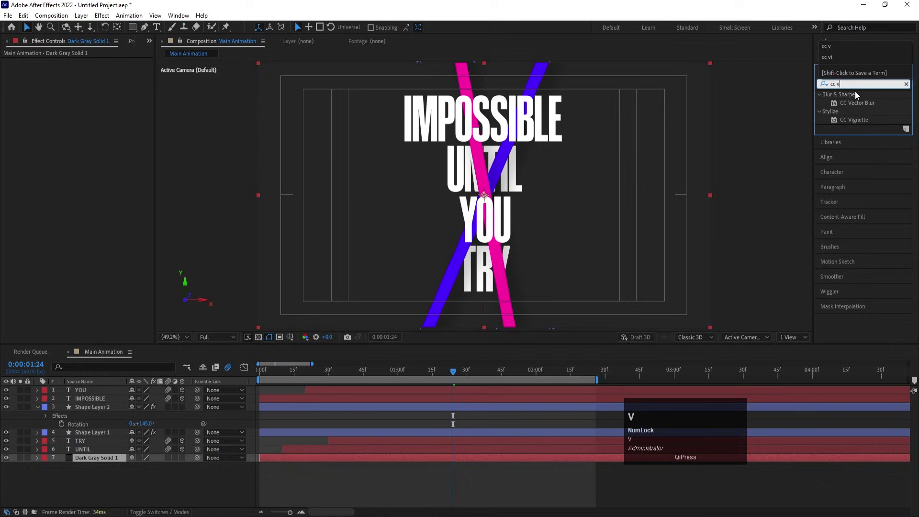
{"action": "left_click", "coordinate": [854, 121]}
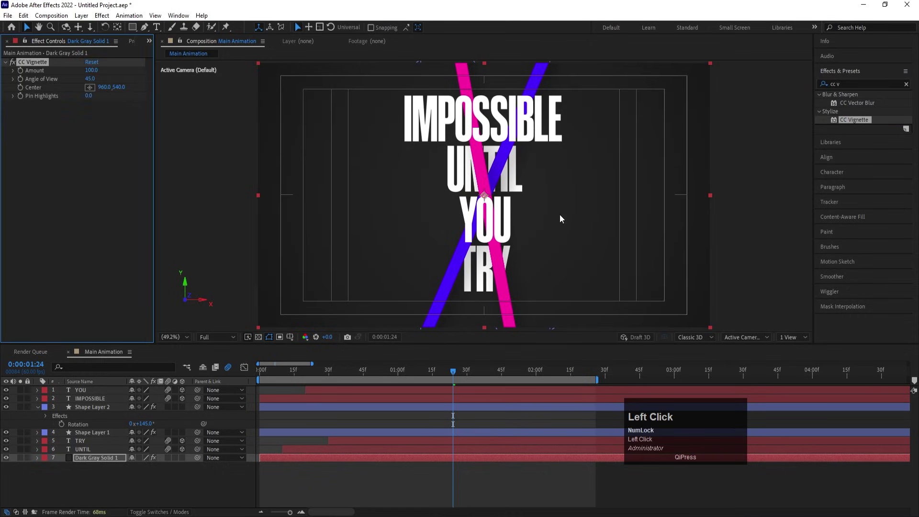
- Preview the complete animation over the vignetted background across the full composition duration
{"action": "key", "text": "space"}
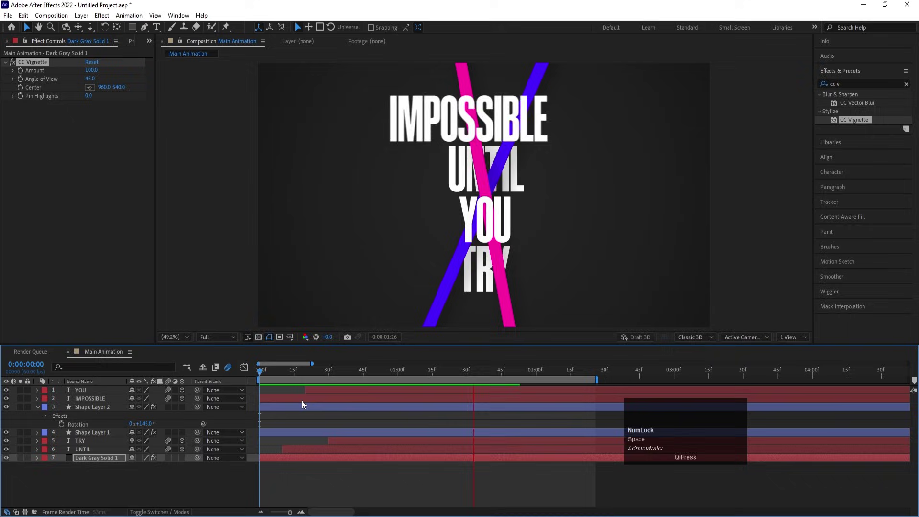
{"action": "key", "text": "-"}
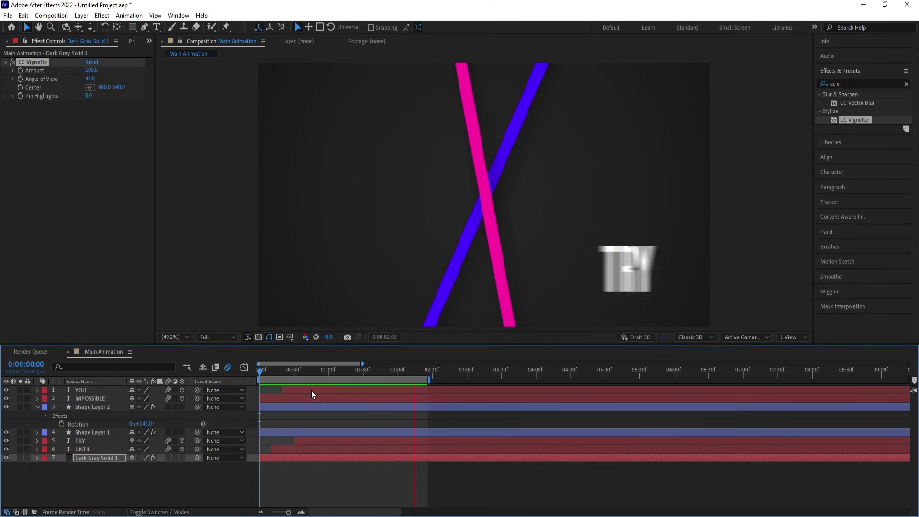
{"action": "key", "text": "space"}
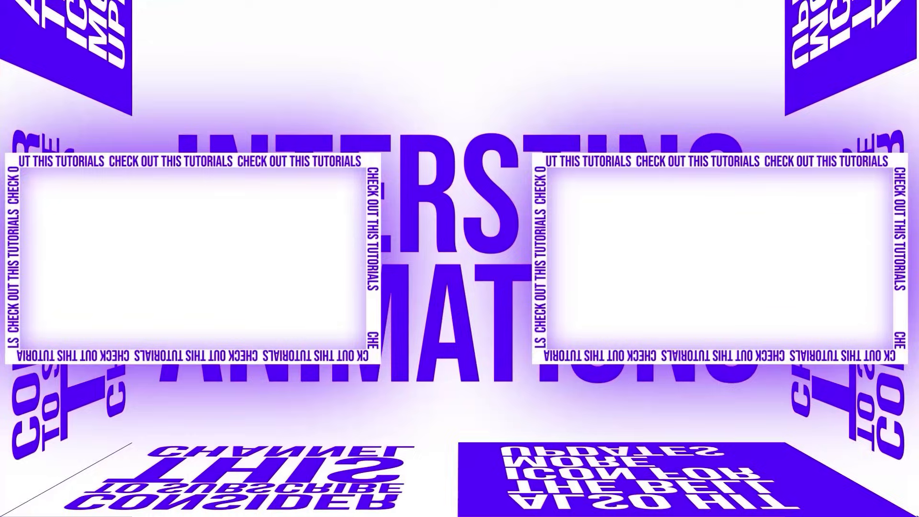